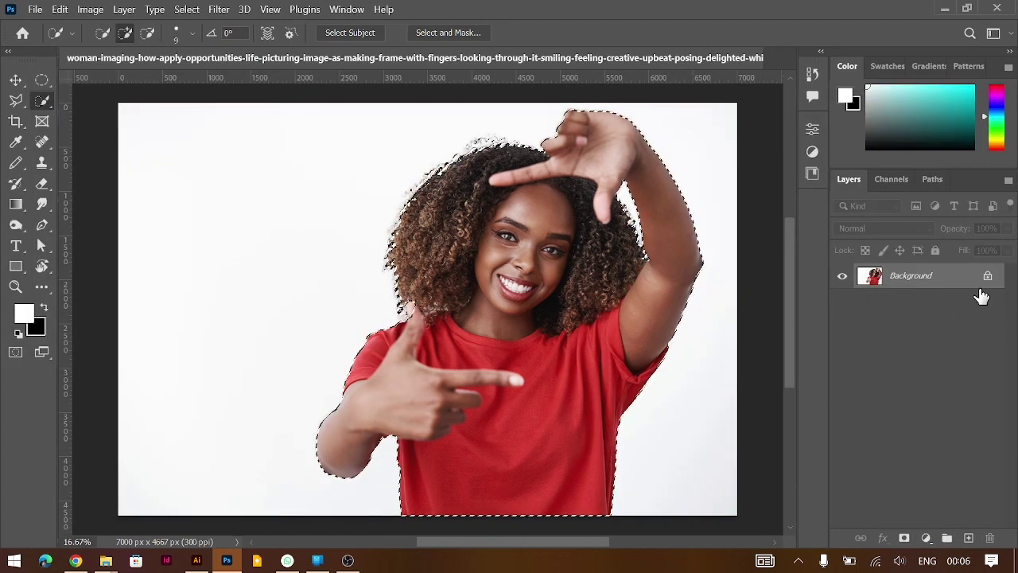
Copy the selected woman to her own layer, delete the background layer, and crop the canvas tighter around her.
key(ctrl+j)
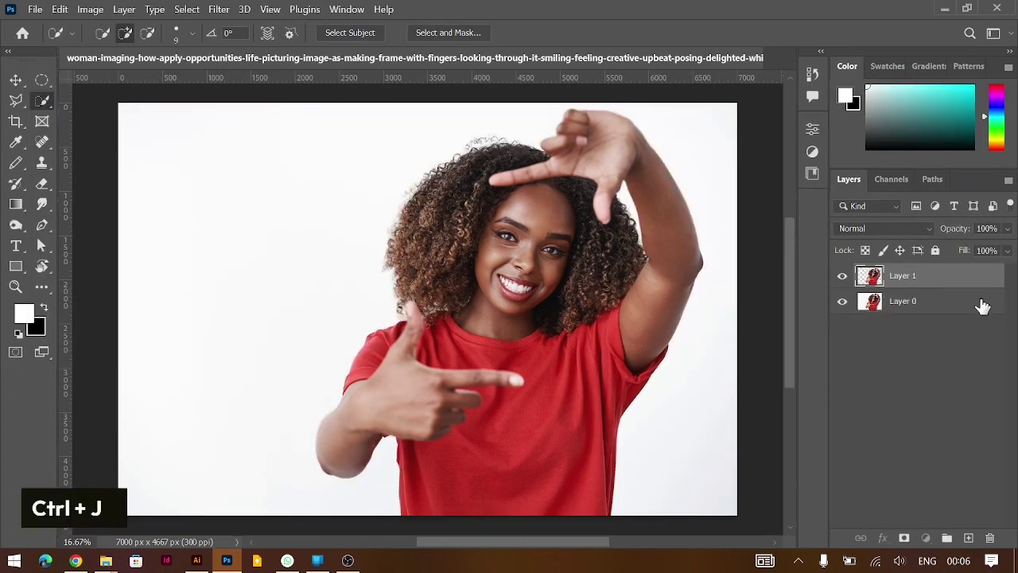
key(BackSpace)
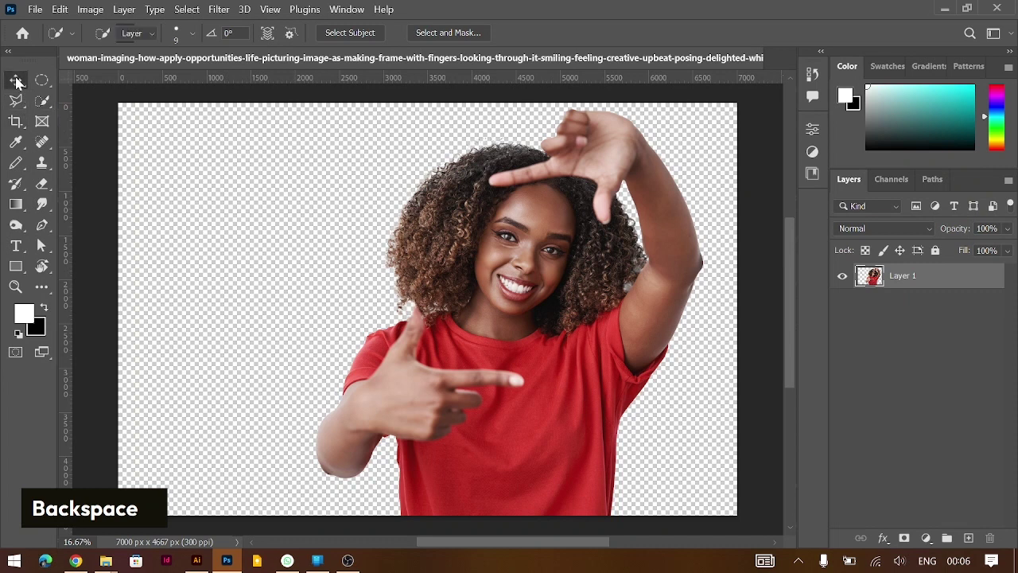
key(c)
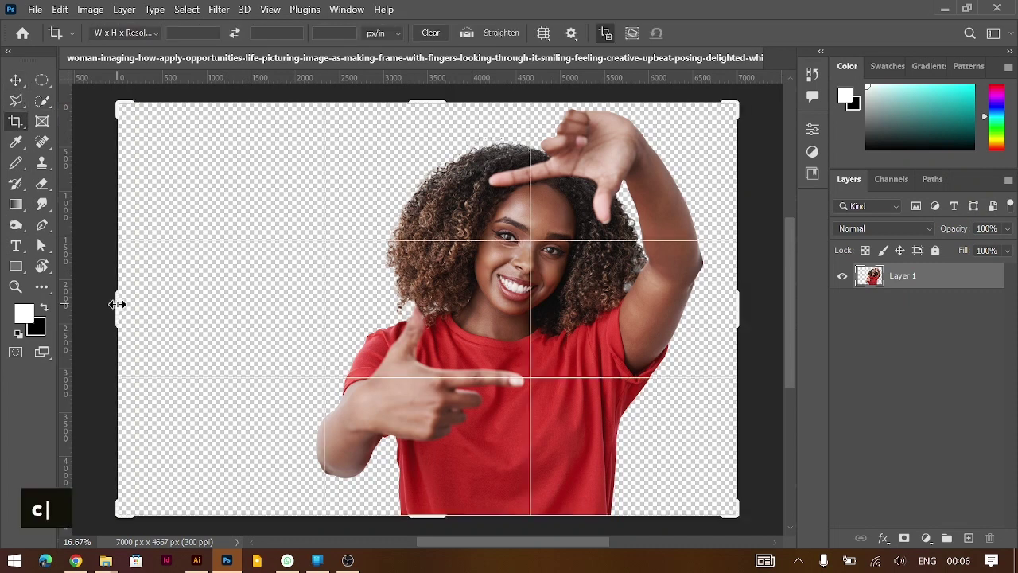
key(v)
key(Return)
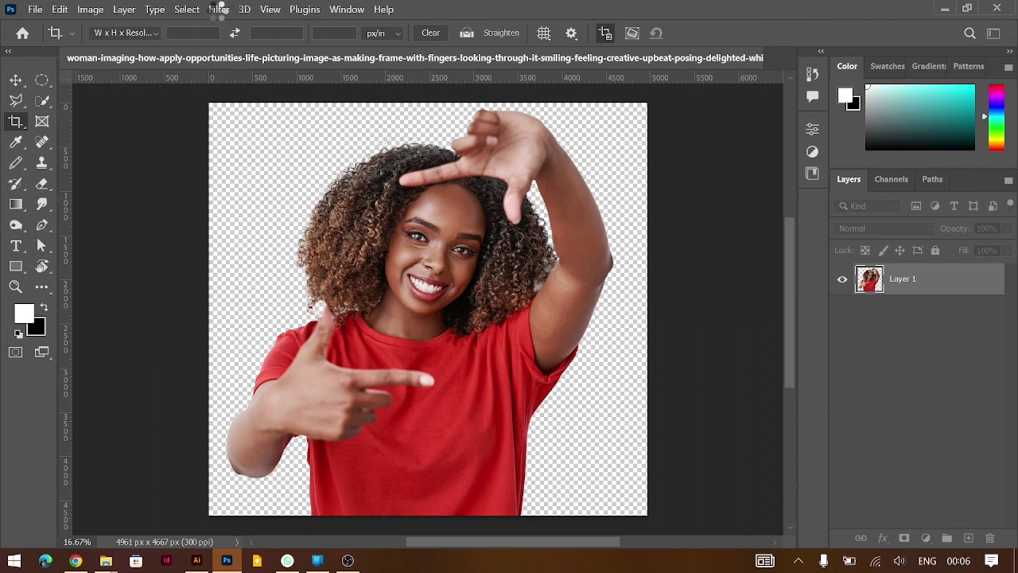
key(v)
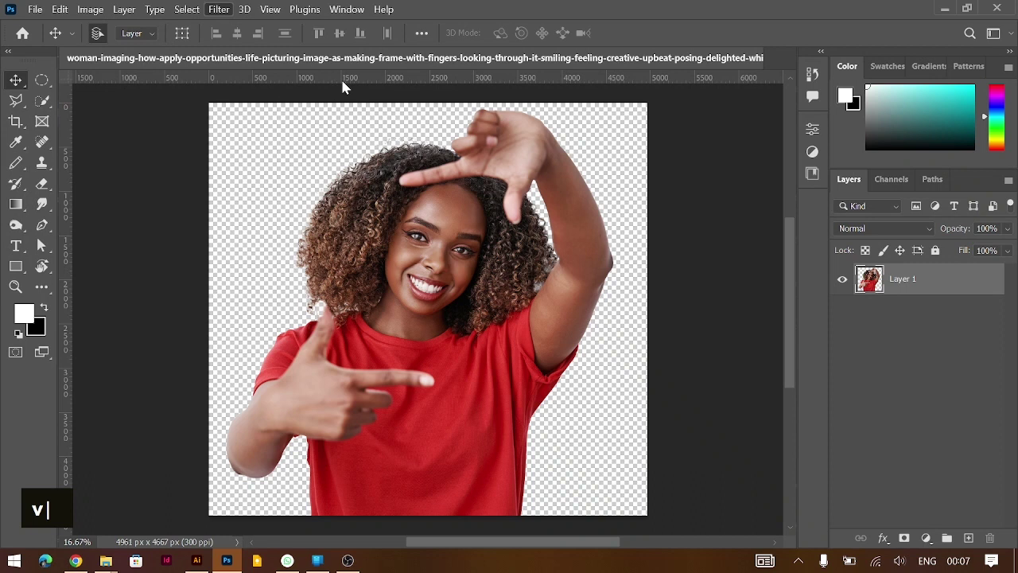
Save the transparent cutout of the woman as a PNG file.
key(ctrl+-)
key(ctrl+-)
scroll(down, 3)
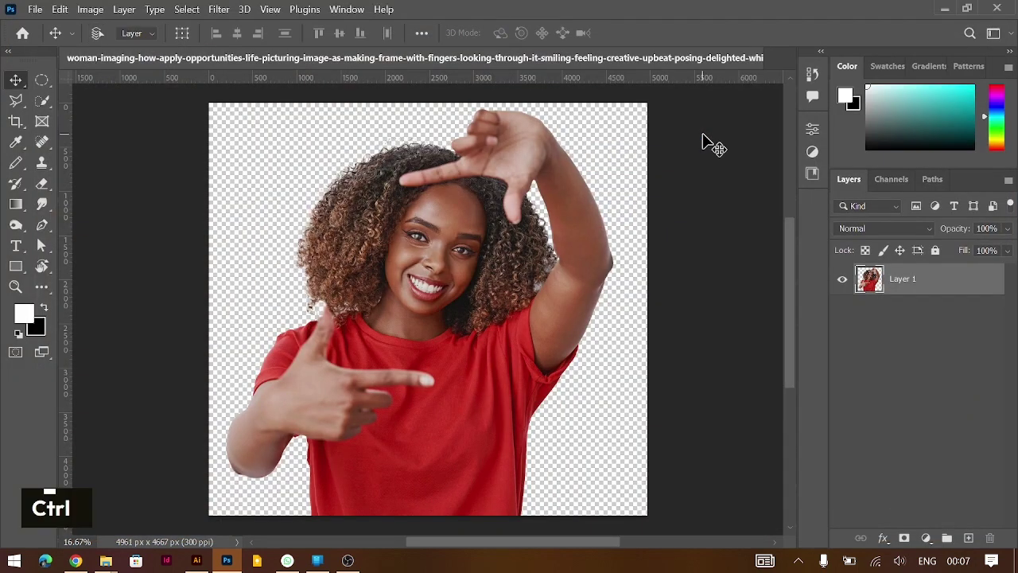
key(ctrl+s)
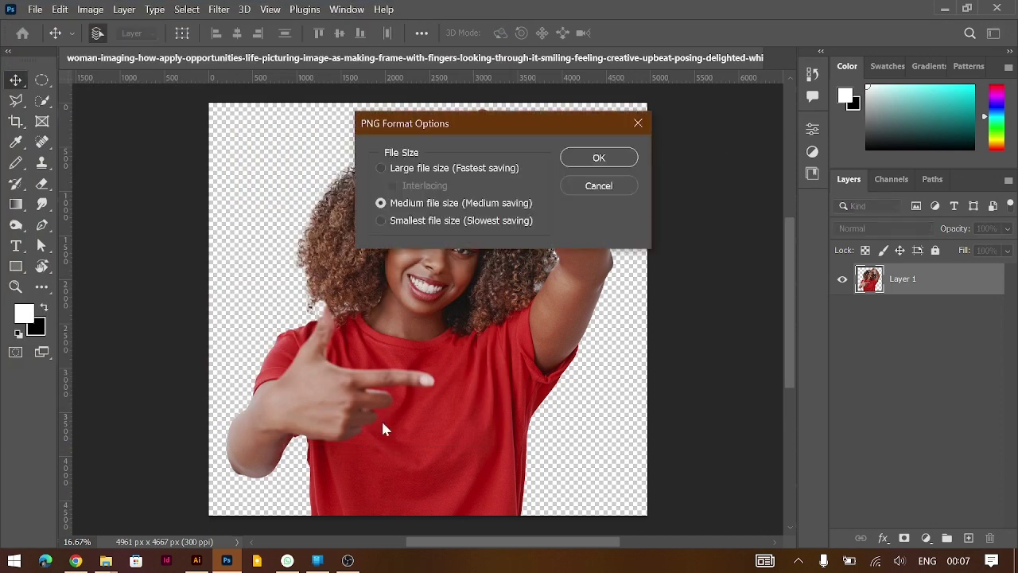
key(Return)
In Illustrator, relink the photo to the cutout PNG and bring the yellow FOR MAT title in front of her face.
key(alt+Tab)
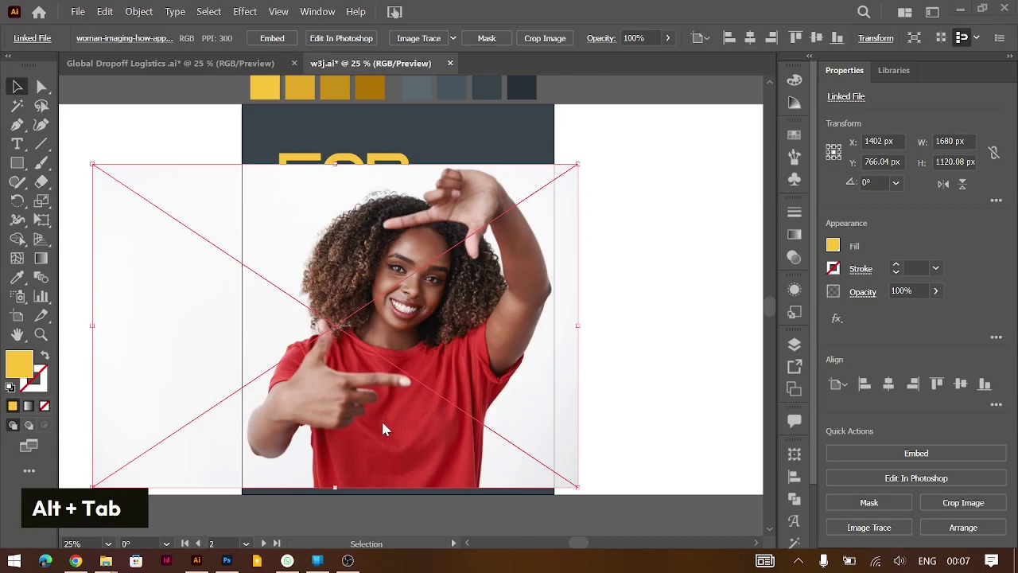
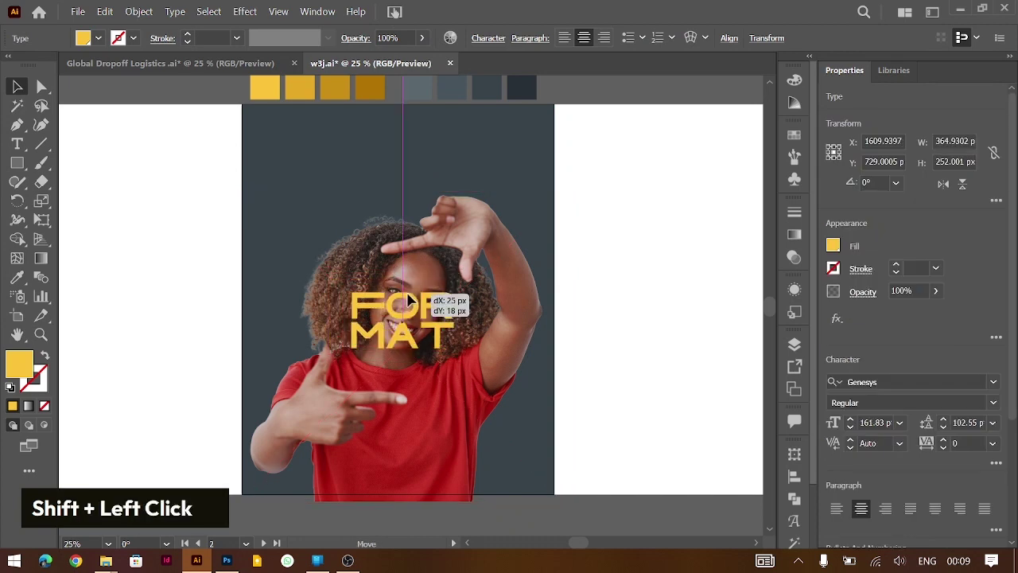
key(ctrl+=)
key(ctrl+=)
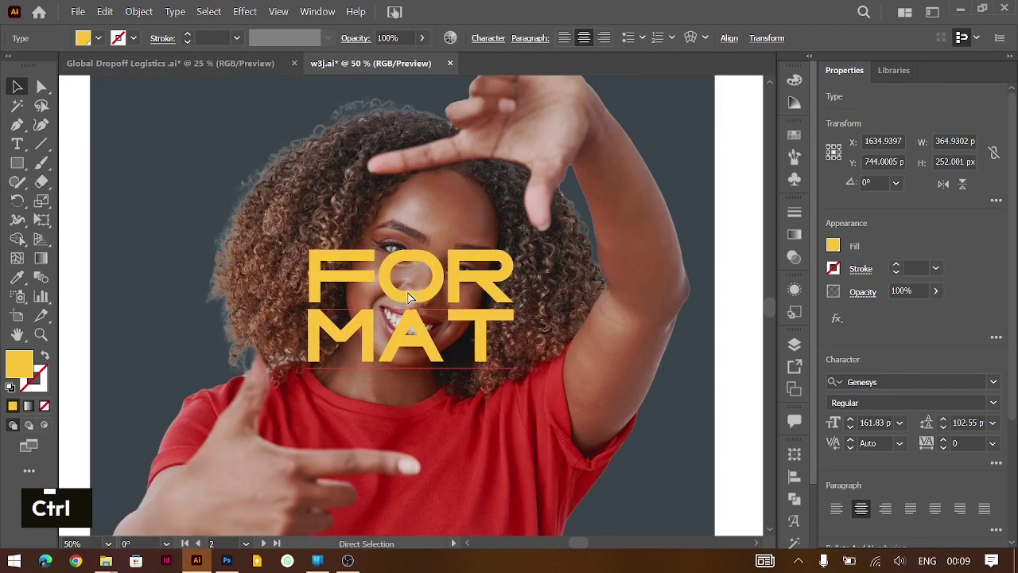
key(ctrl+-)
Eyedrop a golden yellow swatch onto the dark poster background.
key(ctrl+-)
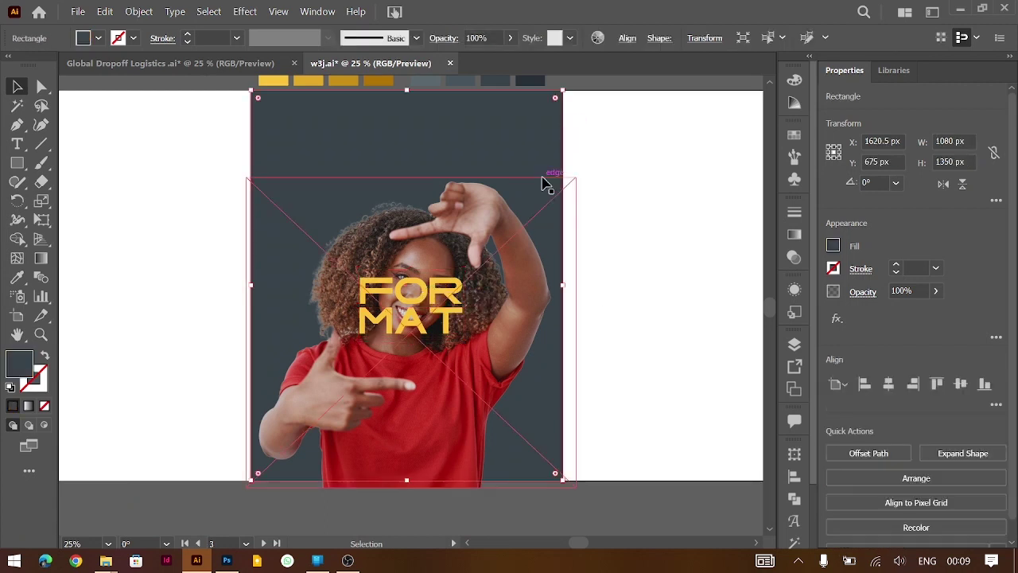
key(i)
scroll(up, 3)
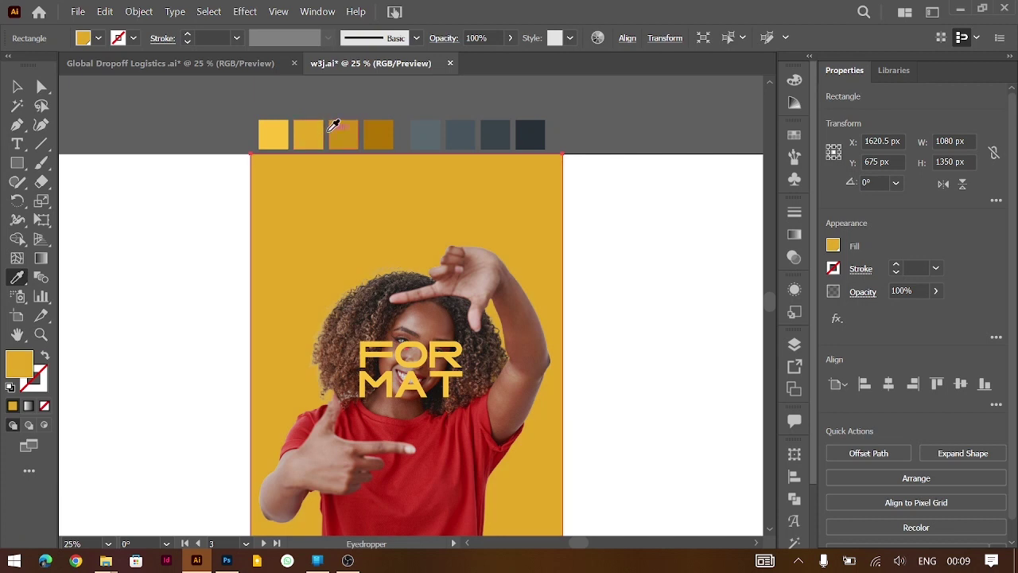
right_click(27, 167)
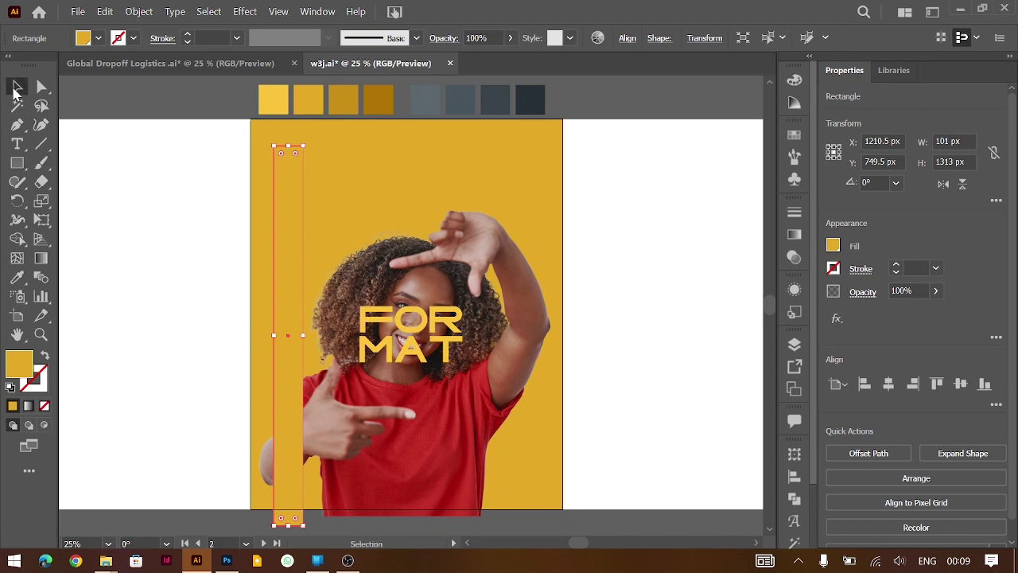
text(i)
text(v)
Copy the light yellow vertical bars and rotate a copy 90° into horizontal bars framing the poster.
click(312, 197)
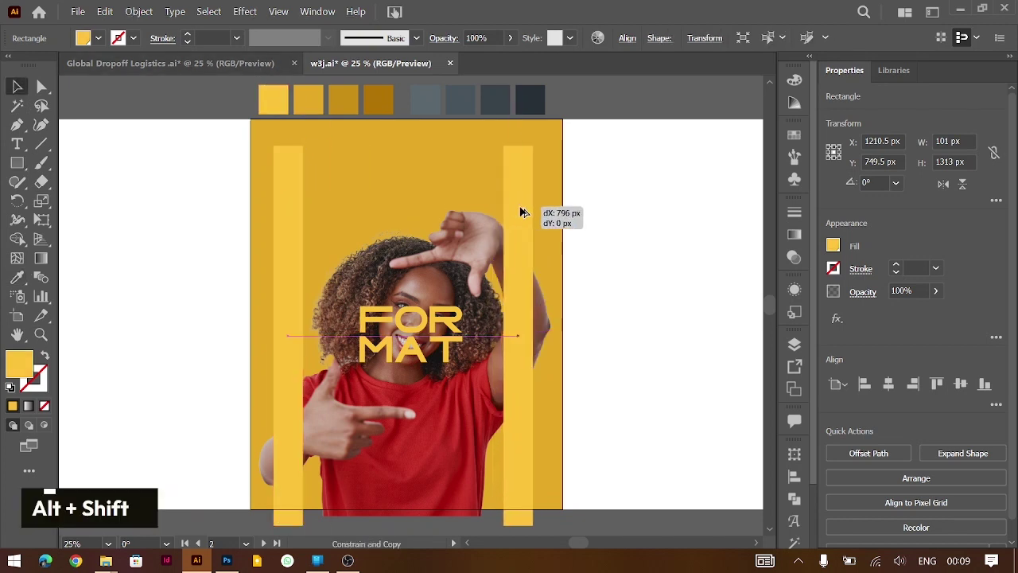
click(302, 183)
right_click(529, 191)
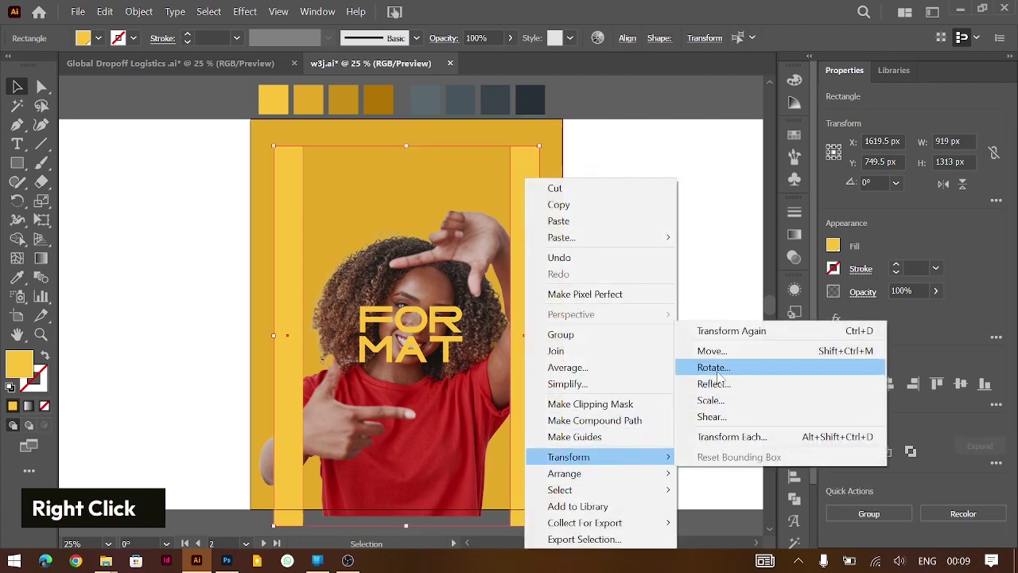
text(90)
key(Tab)
text(90)
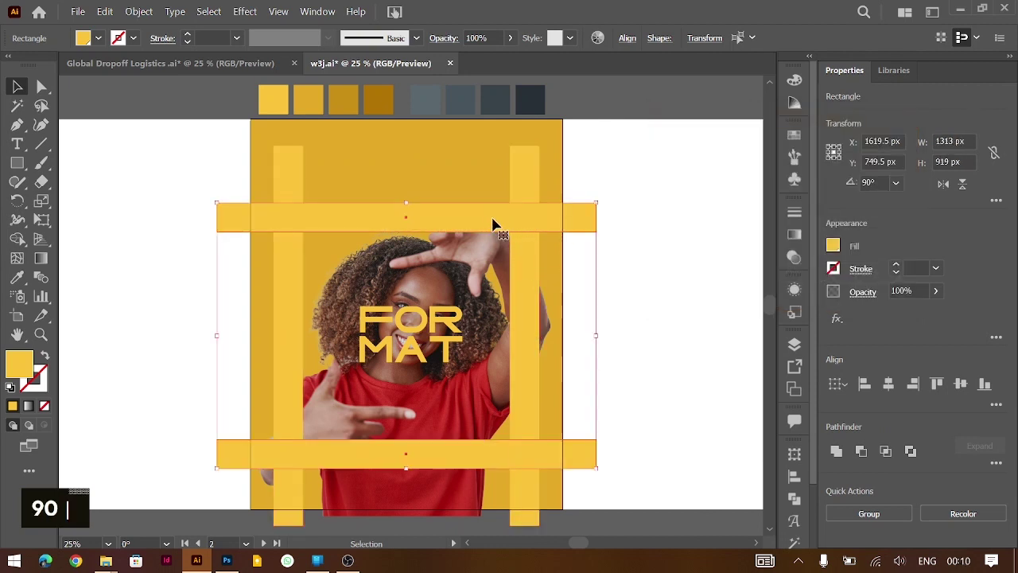
text(90)
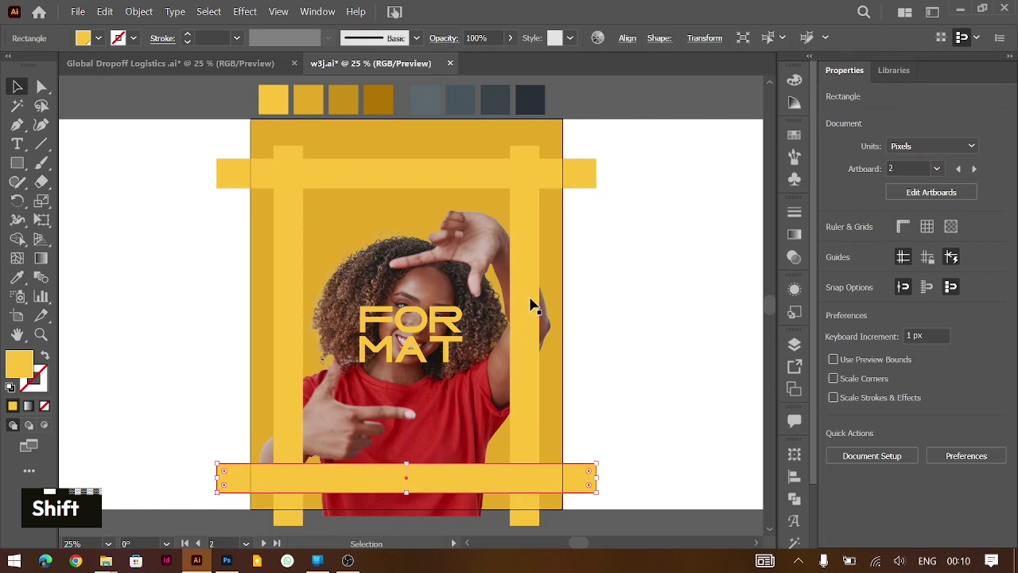
Select the yellow frame bars and group them together.
click(533, 285)
click(292, 271)
click(368, 175)
key(ctrl+g)
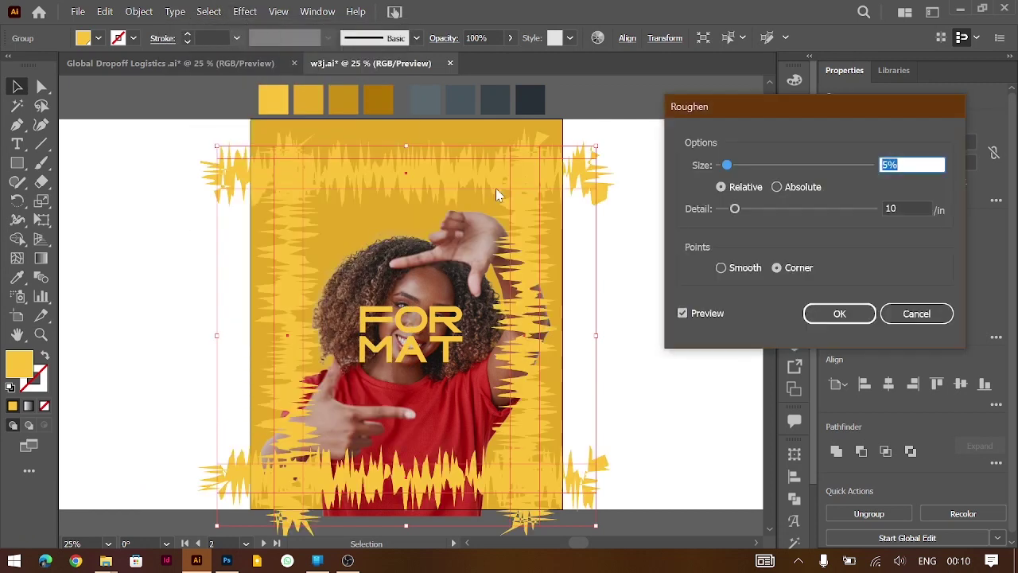
Apply a Roughen distort effect to give the bars and centre rectangle jagged edges.
key(Down)
key(Down)
key(Up)
key(Down)
key(Down)
key(Up)
key(Up)
key(Up)
key(Up)
key(Up)
key(Down)
key(Down)
key(Return)
Send the roughened yellow rectangle backward so it sits behind the woman's portrait.
key(ctrl+[)
key(ctrl+[)
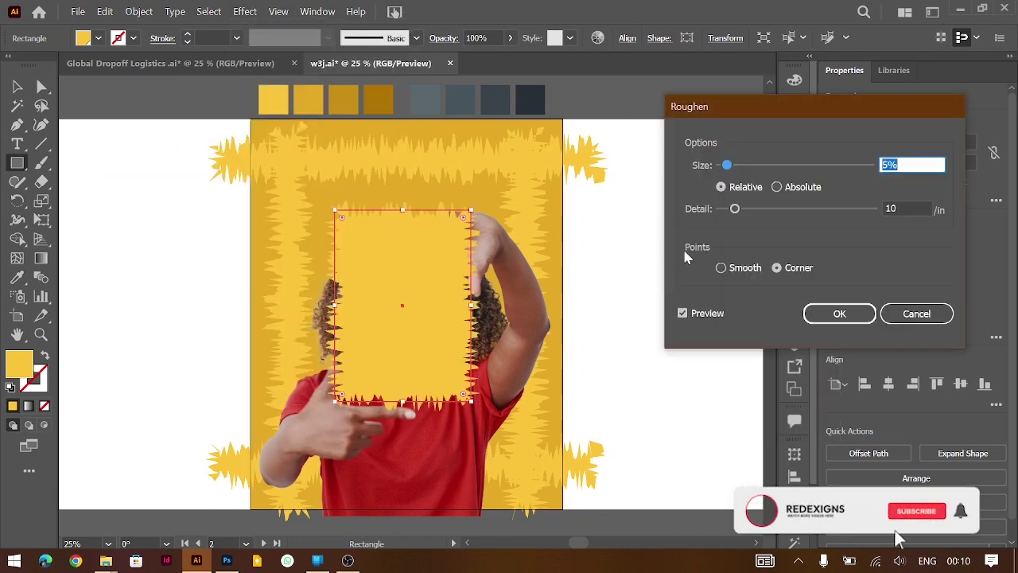
key(ctrl+[)
key(ctrl+[)
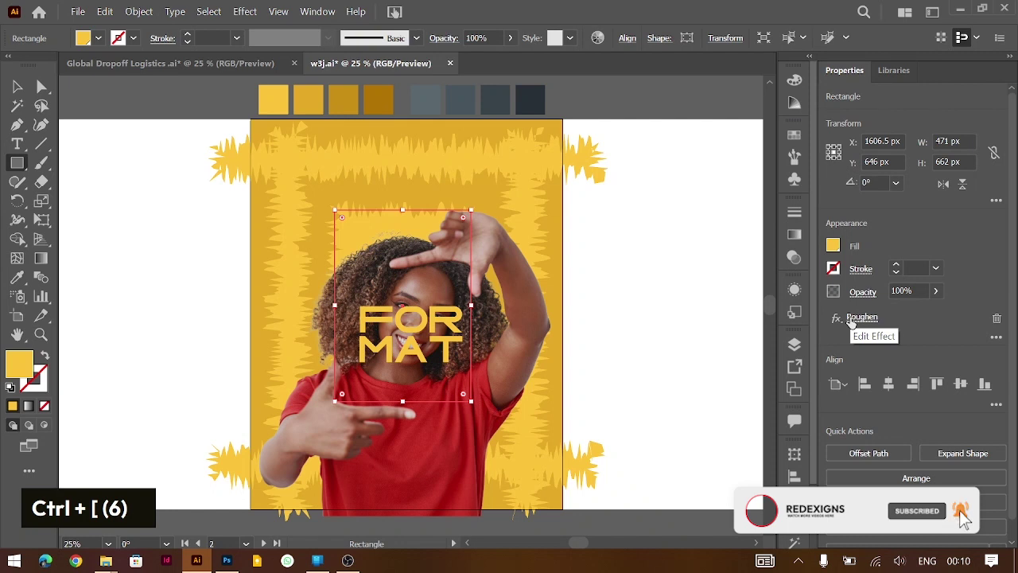
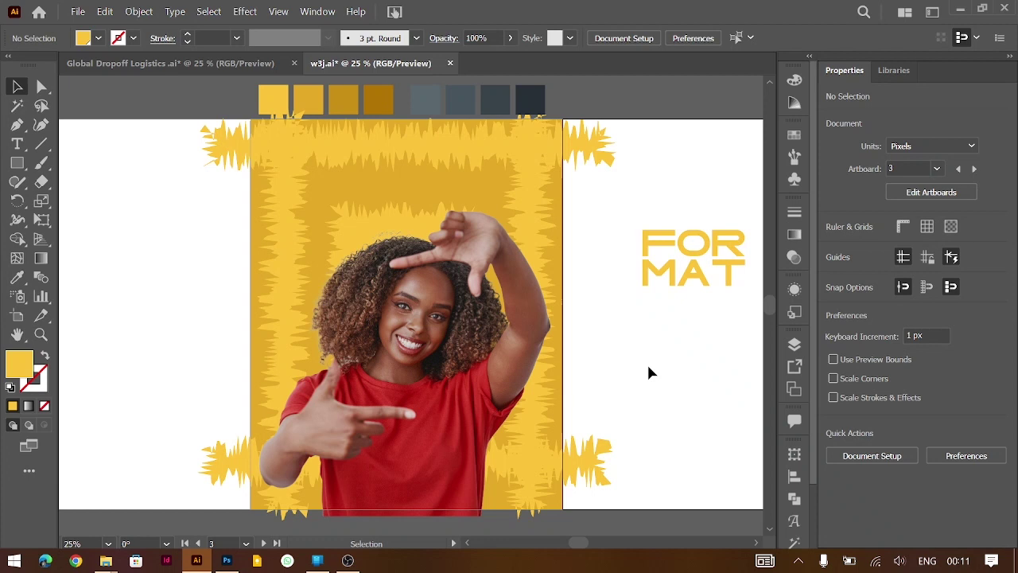
Recolour the FOR MAT title dark and adjust its stacking order on the poster.
text(i)
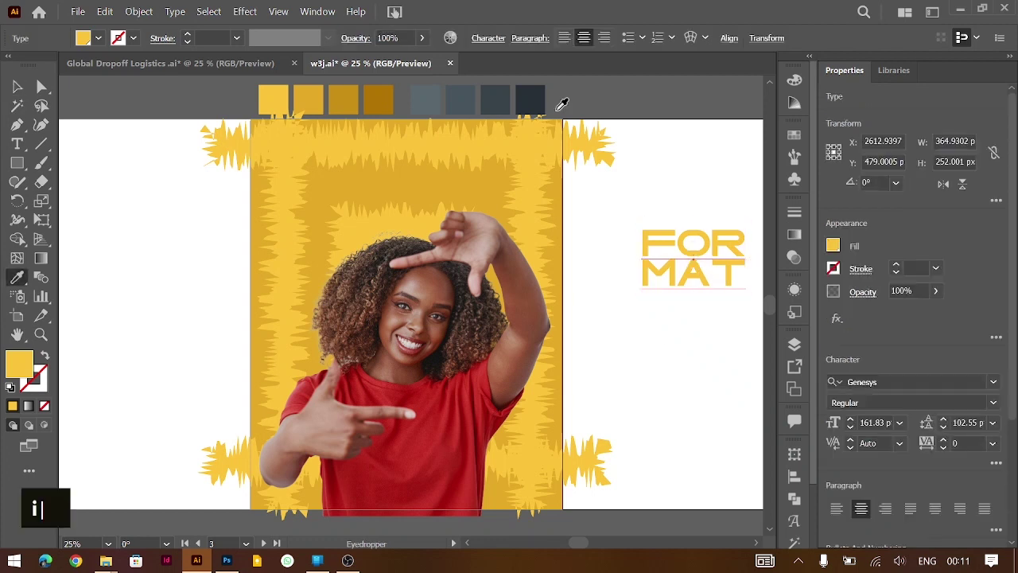
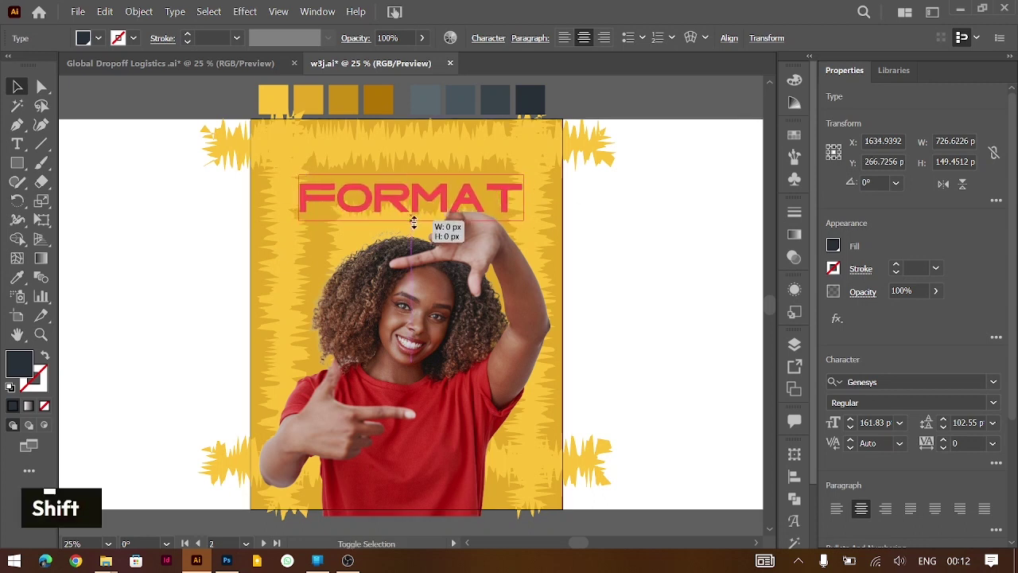
key(shift+Down)
key(shift+Down)
key(ctrl+[)
key(ctrl+[)
key(ctrl+])
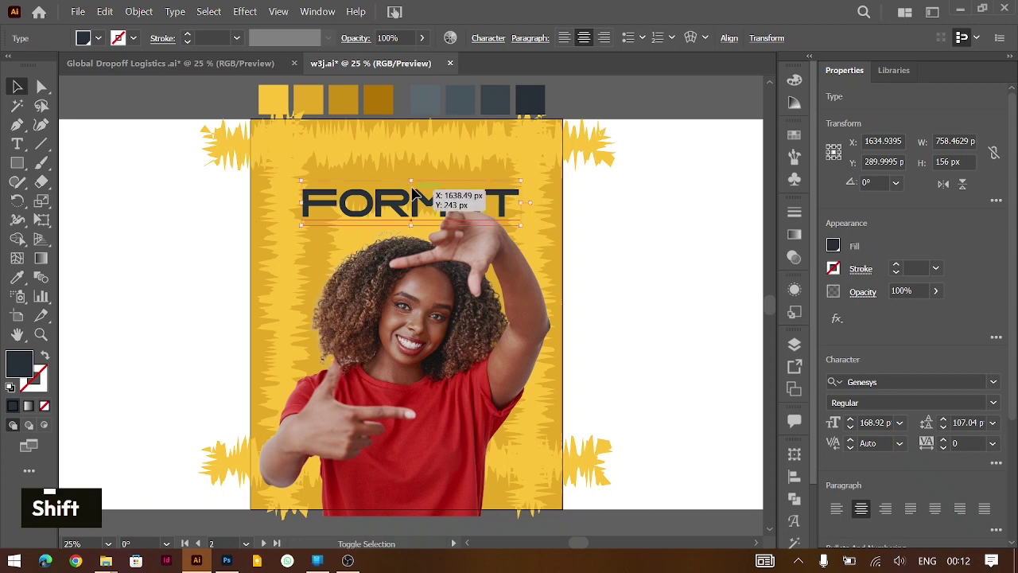
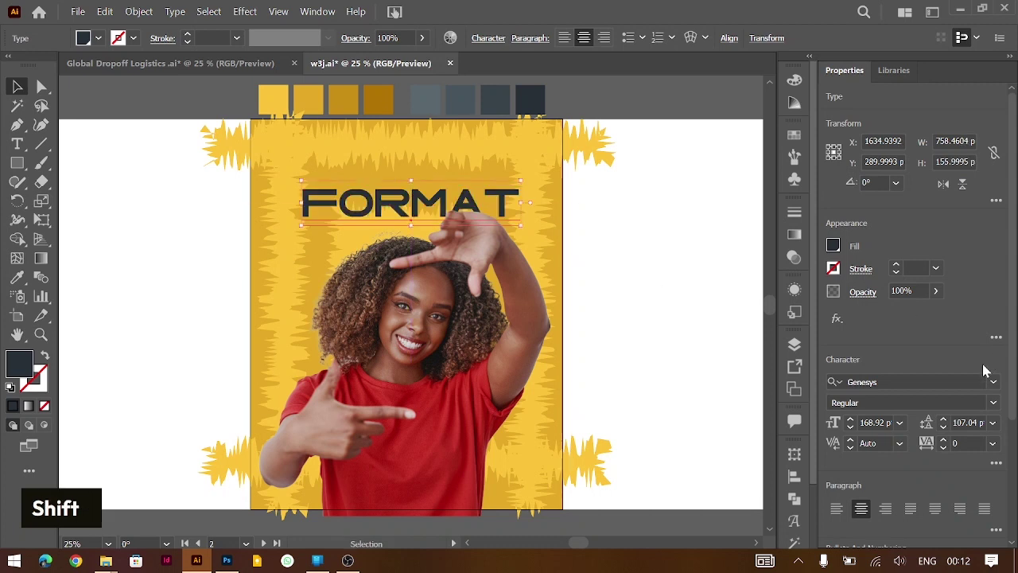
Browse the typeface list previewing fonts on the title and choose a serif face.
key(Down)
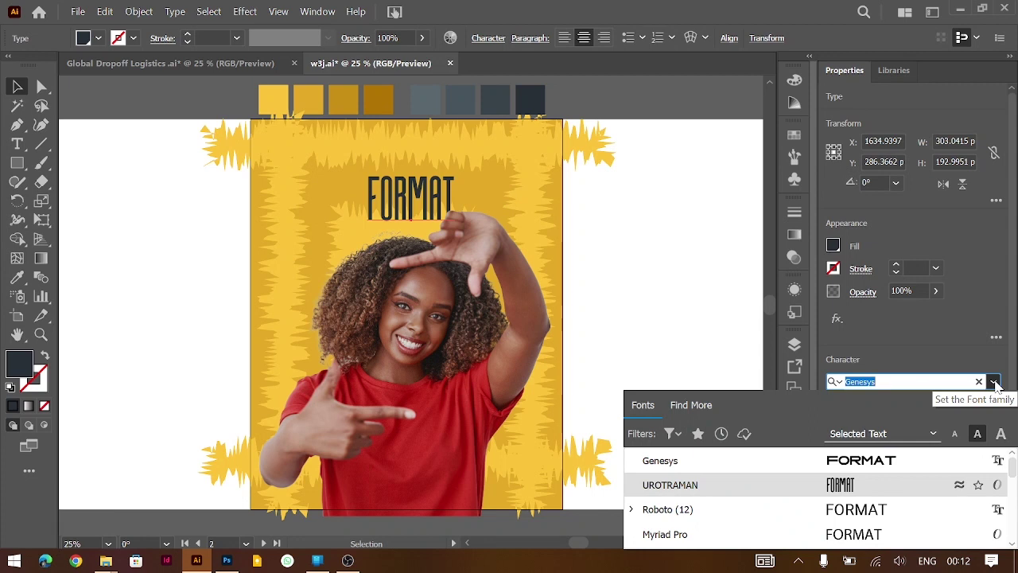
key(Down)
key(Down)
key(Down)
key(Down)
key(Down)
key(Down)
key(Down)
key(Down)
key(Down)
key(Down)
key(Down)
key(Up)
key(Down)
key(Up)
key(Down)
key(Down)
key(Down)
key(Down)
key(Down)
key(Down)
key(Down)
key(Down)
key(Down)
key(Down)
key(Down)
key(Down)
key(Down)
key(Down)
key(Down)
key(Down)
key(Up)
key(Return)
Break the title into FOR / MAT lines, widen its leading with Alt+Down, and place it above her raised hand.
double_click(339, 192)
key(Right)
key(Right)
key(Return)
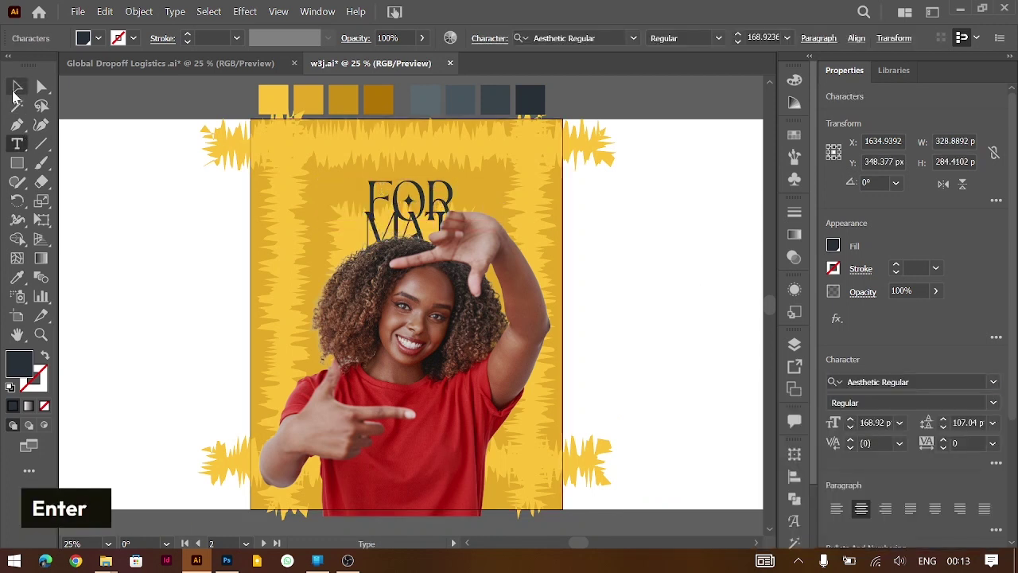
key(ctrl+a)
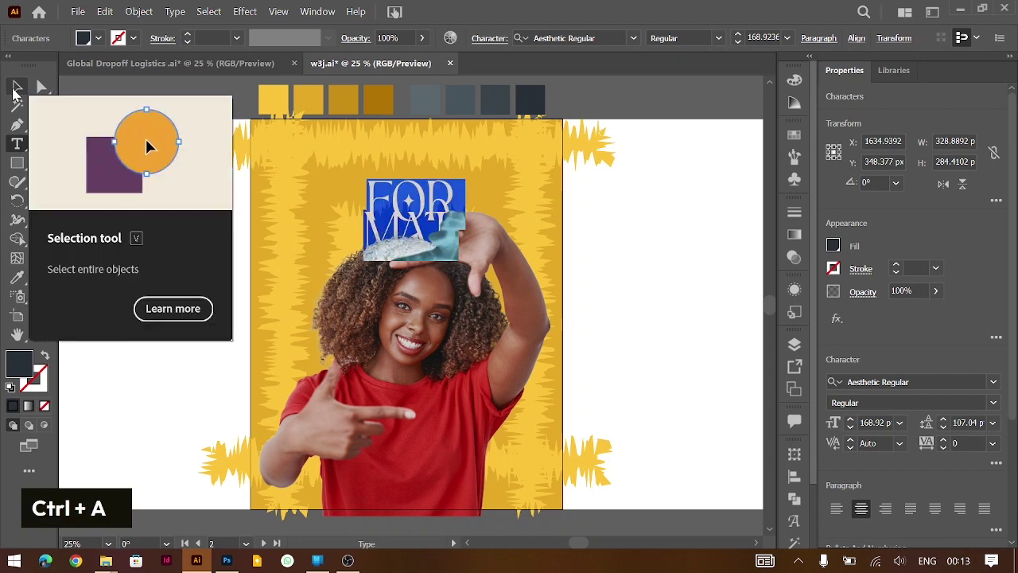
key(alt+Down)
key(alt+Down)
key(alt+Down)
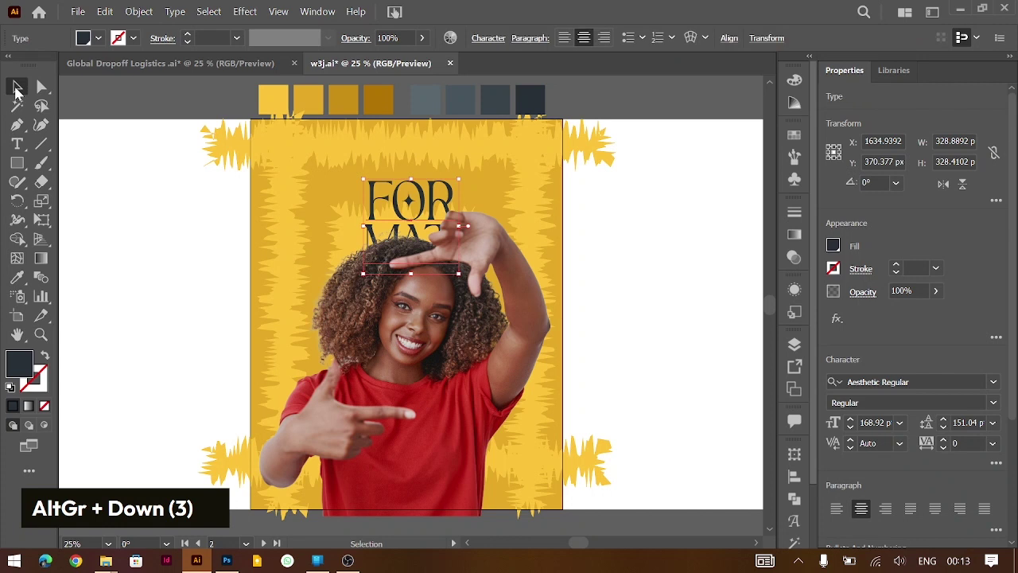
key(ctrl+shift+])
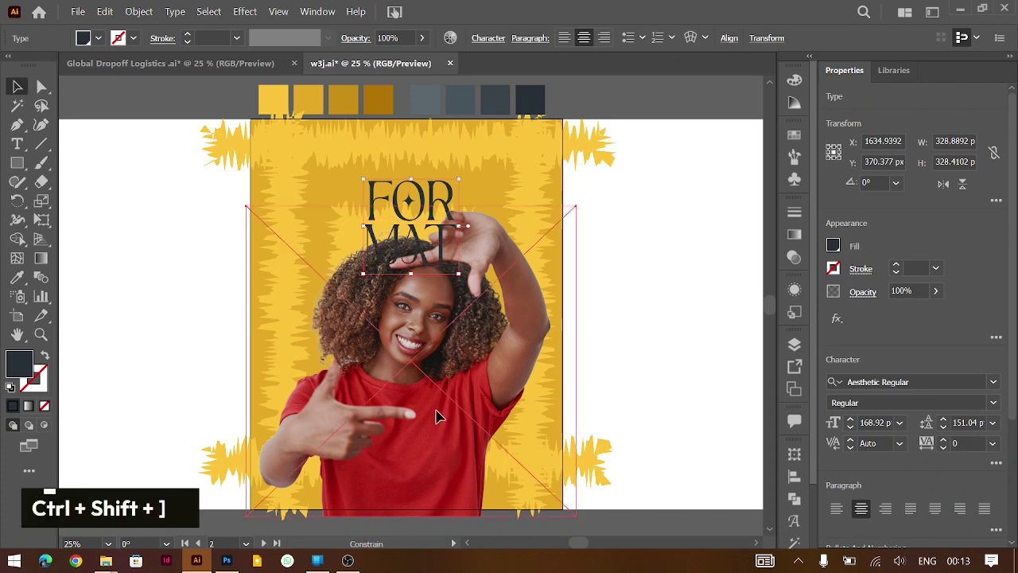
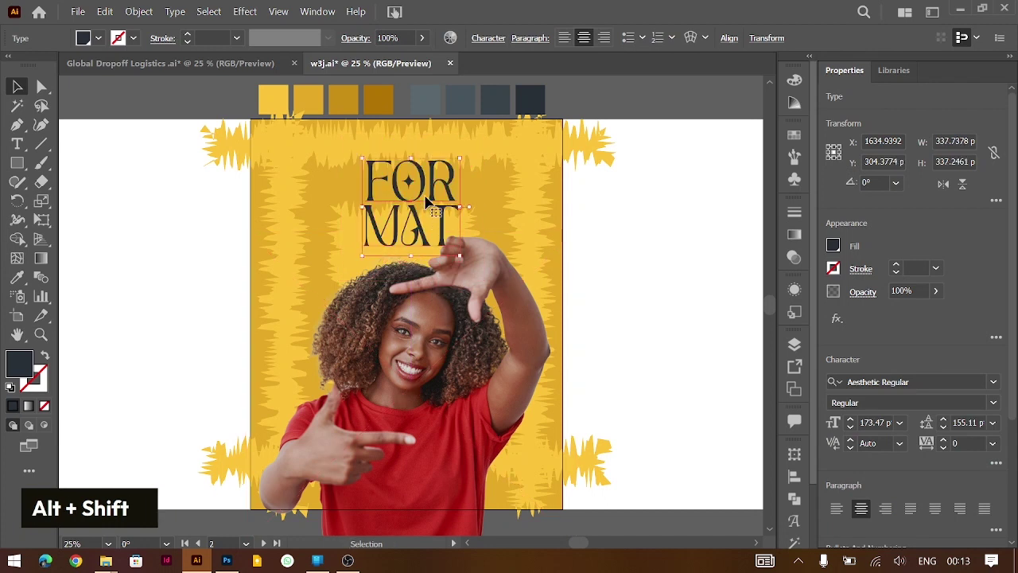
key(ctrl+=)
key(ctrl+=)
key(ctrl+=)
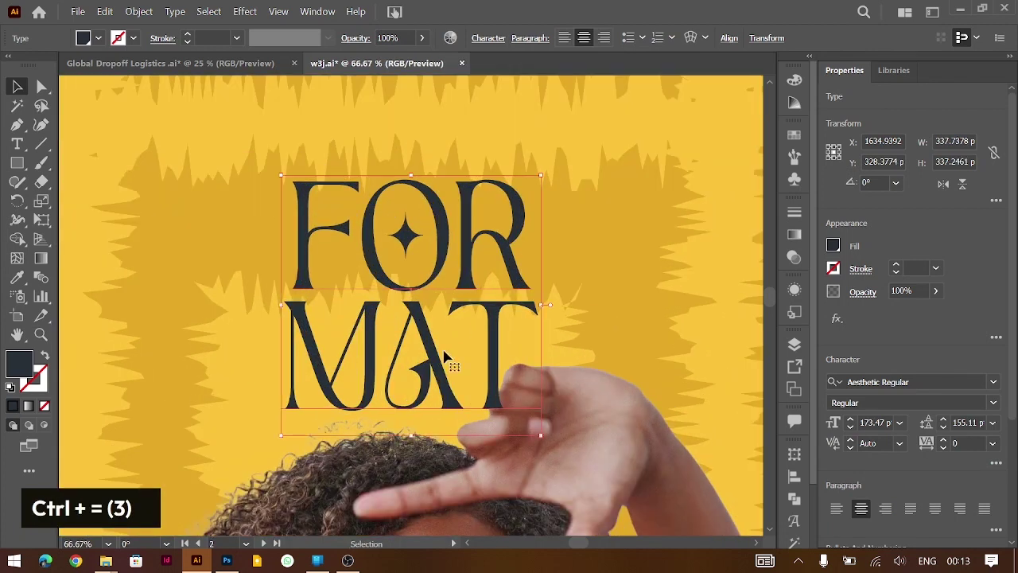
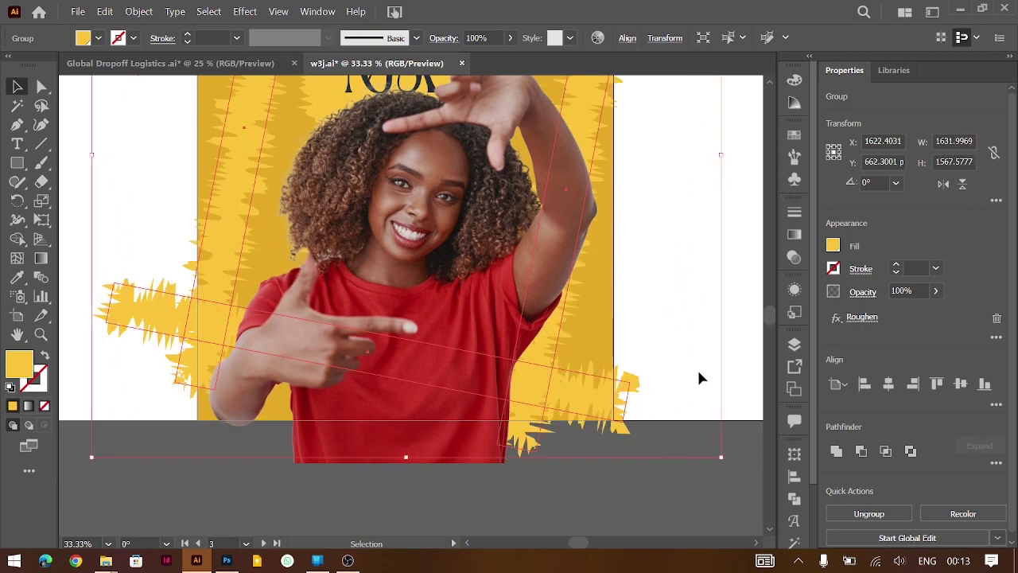
Enlarge the FOR MAT title's font size and zoom in to start a thin dark bar right of FOR.
scroll(up, 3)
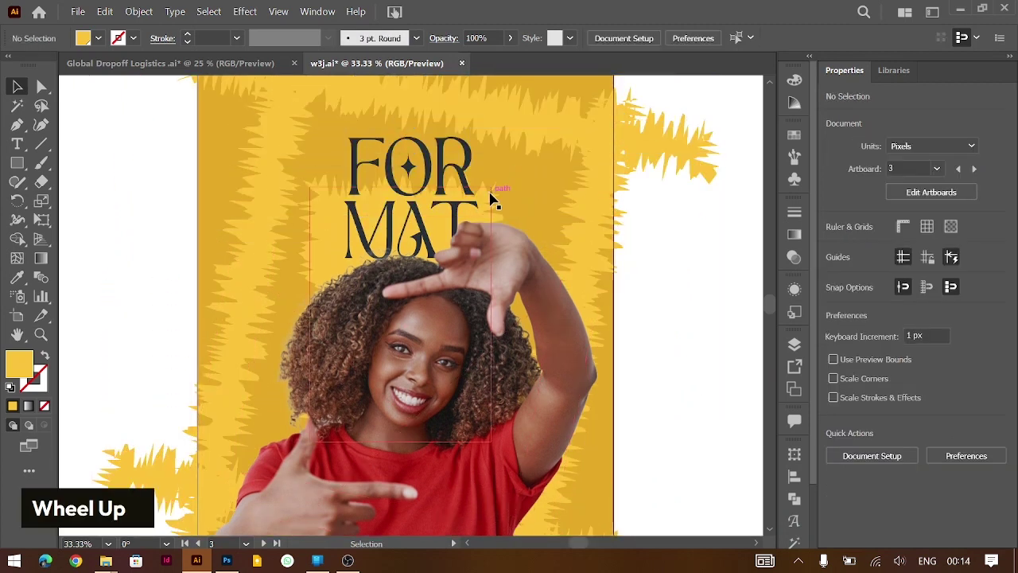
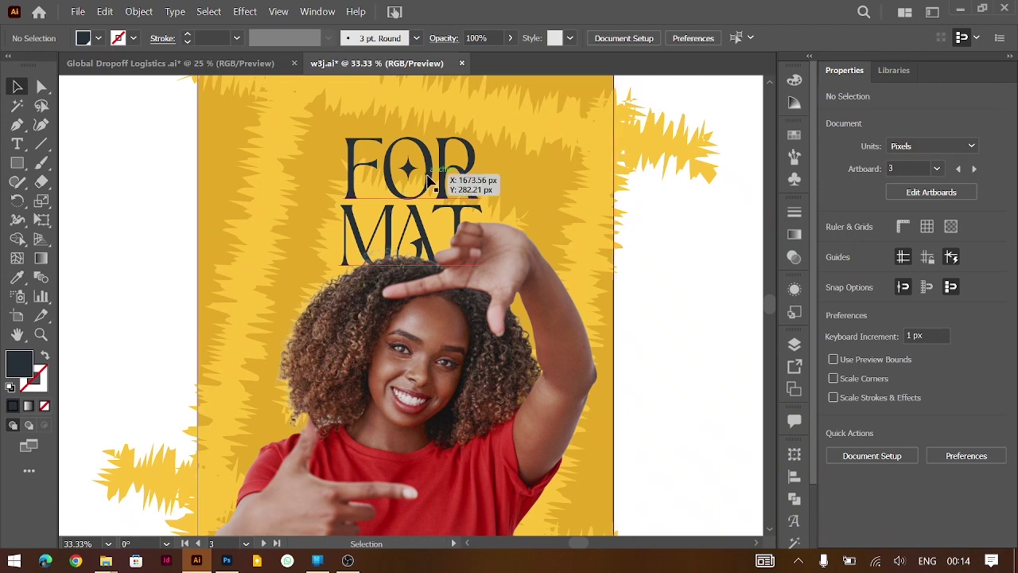
scroll(down, 3)
key(ctrl+-)
scroll(up, 3)
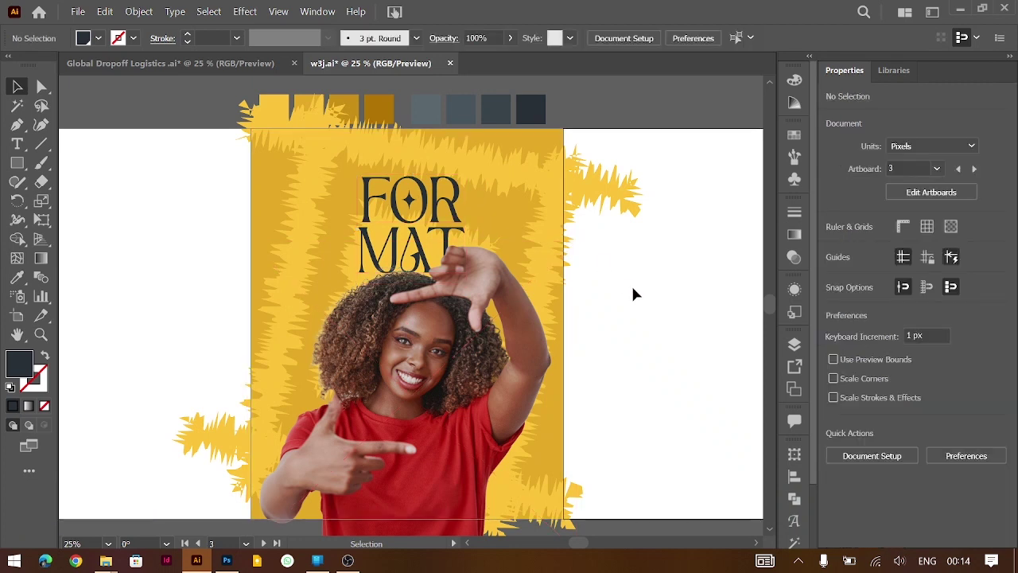
double_click(441, 199)
key(ctrl+a)
key(ctrl+shift+l)
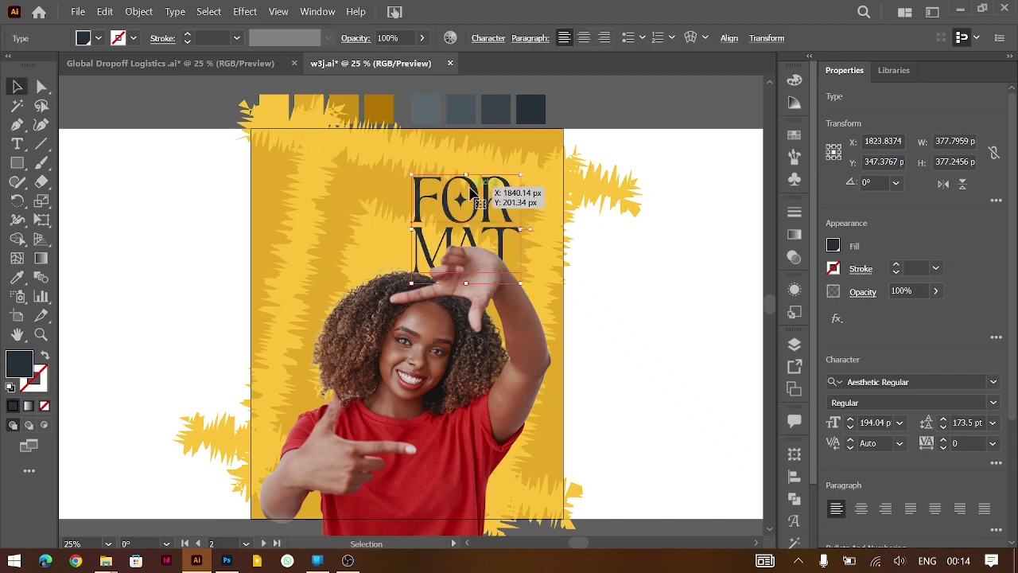
key(ctrl+=)
key(ctrl+=)
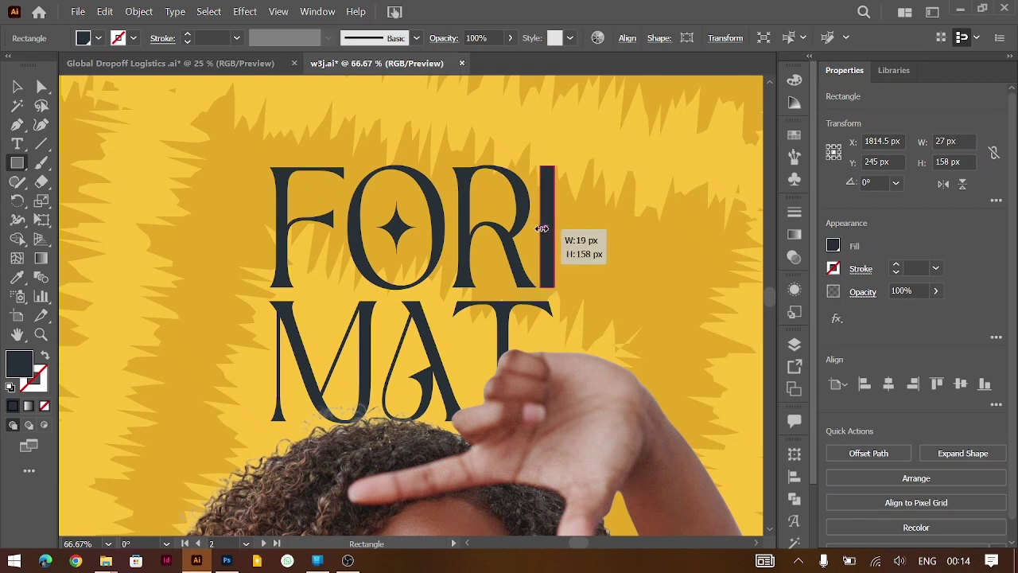
Add the tagline text 'with the right formation' beside the slimmed dark bar.
key(ctrl+=)
key(ctrl+=)
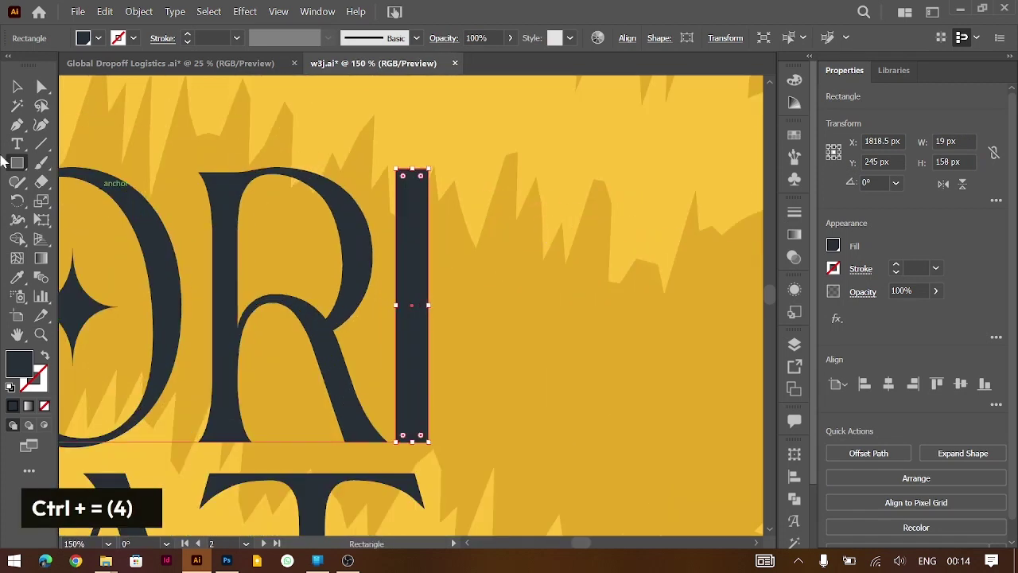
text(with the)
text(right forma)
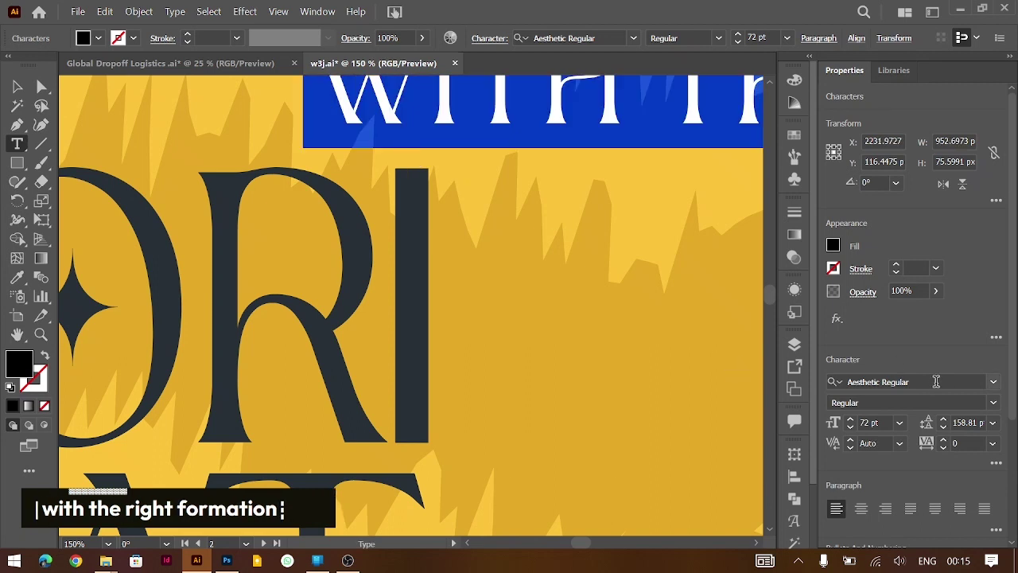
text(rea)
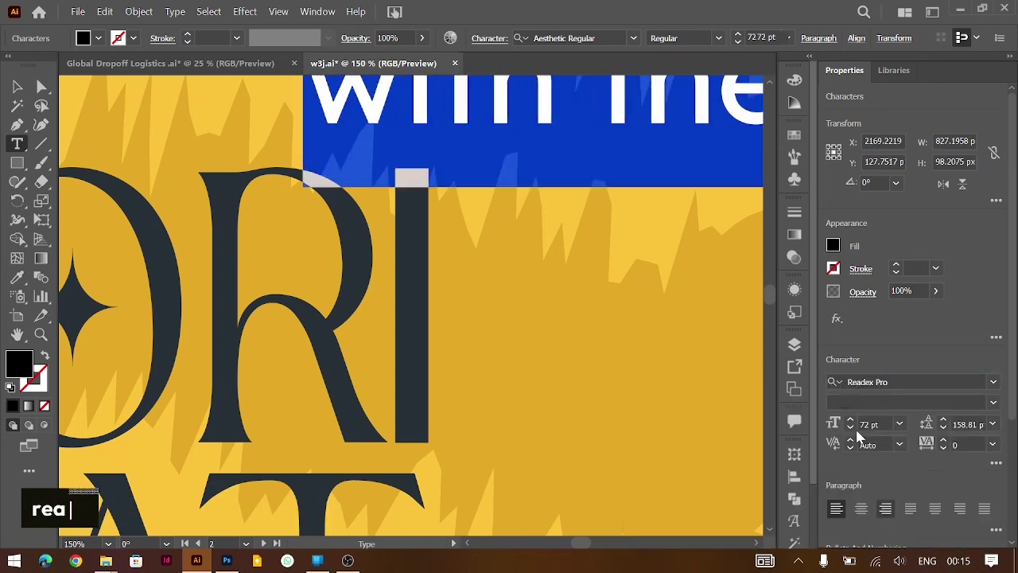
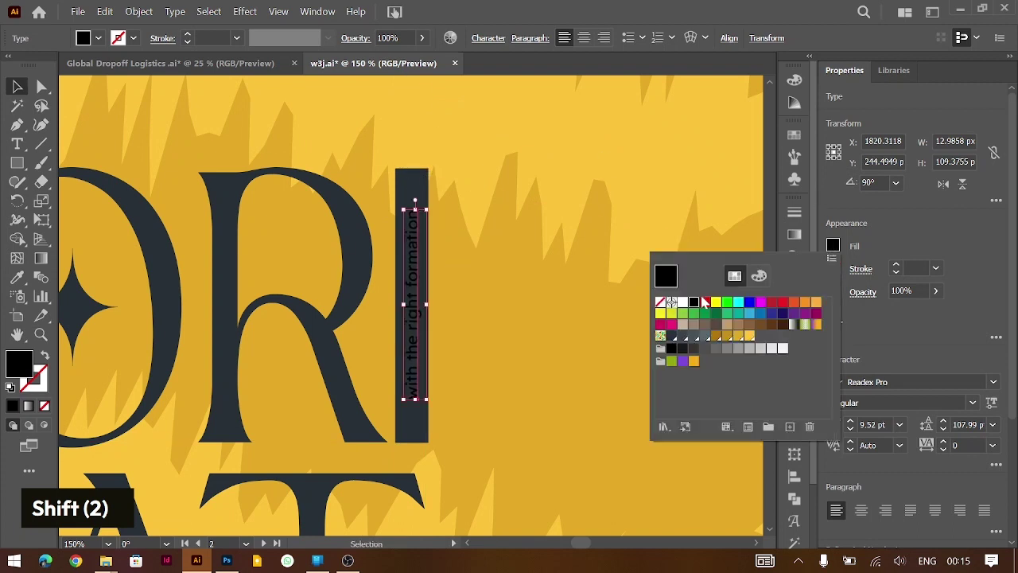
Rotate the tagline 90°, fill it white from Swatches, and fit it vertically inside the dark bar.
key(ctrl+-)
key(ctrl+-)
key(ctrl+-)
scroll(down, 3)
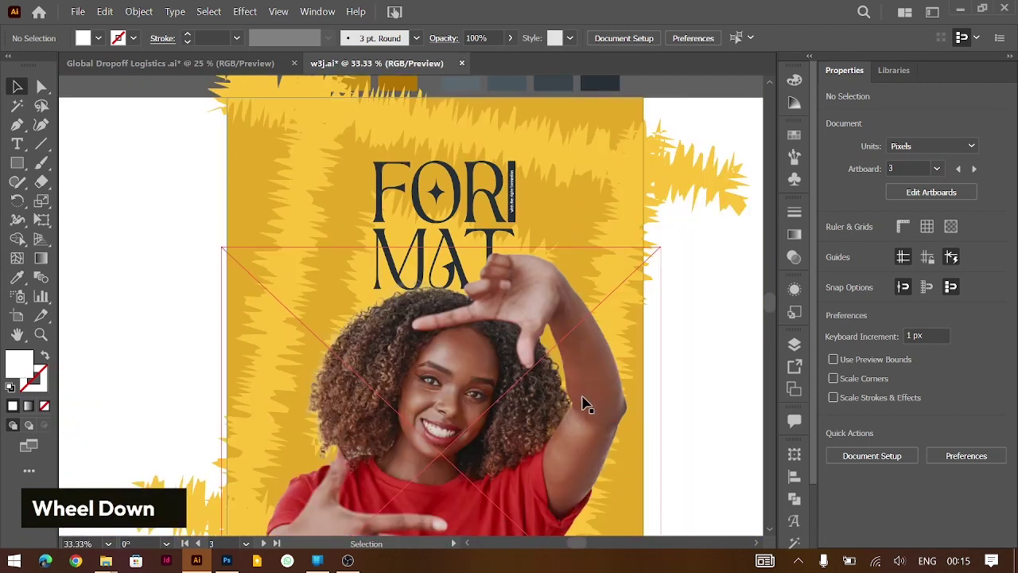
key(ctrl+=)
key(ctrl+=)
scroll(up, 3)
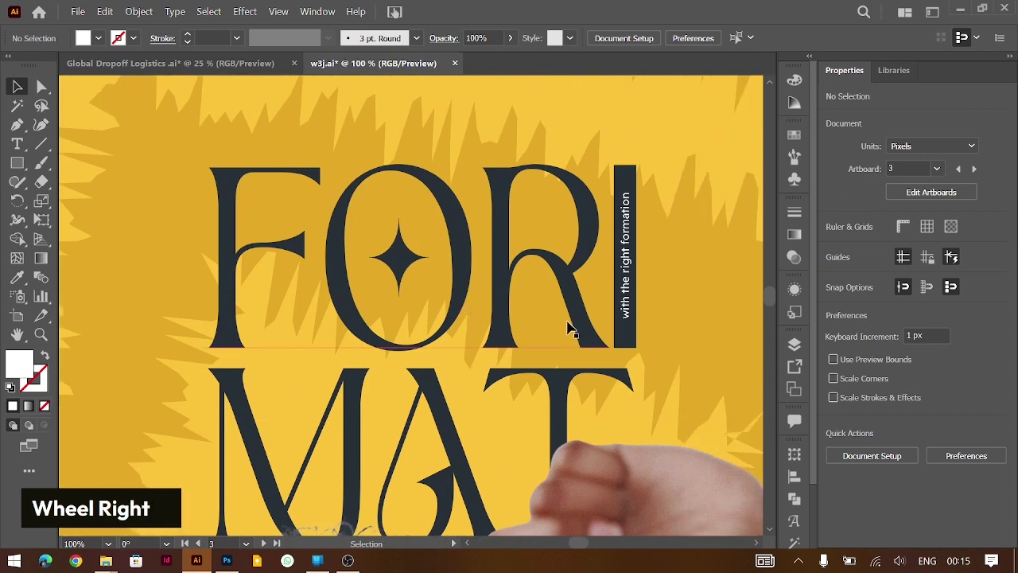
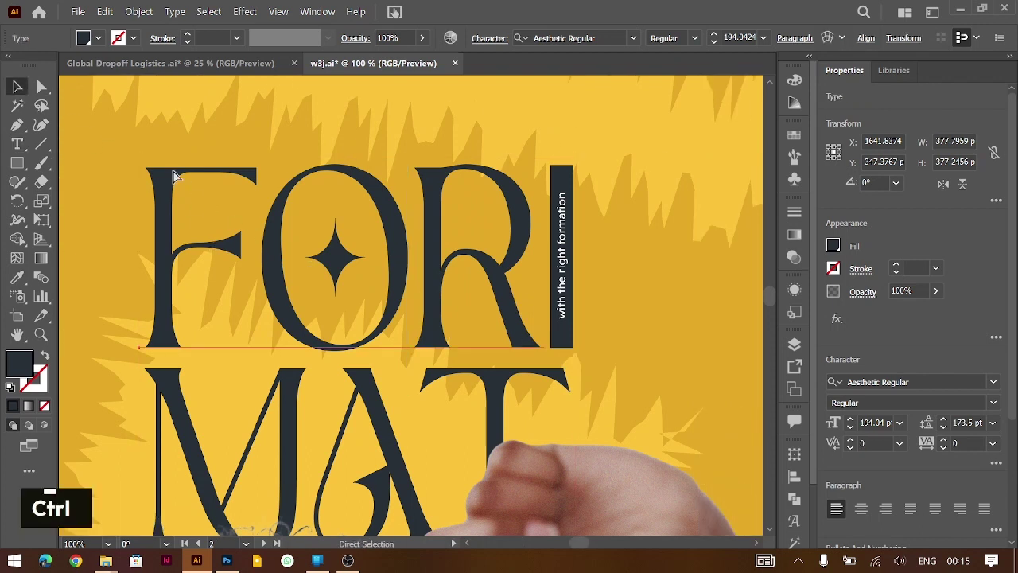
key(ctrl+-)
key(ctrl+-)
scroll(down, 3)
key(ctrl+-)
key(ctrl+-)
scroll(down, 3)
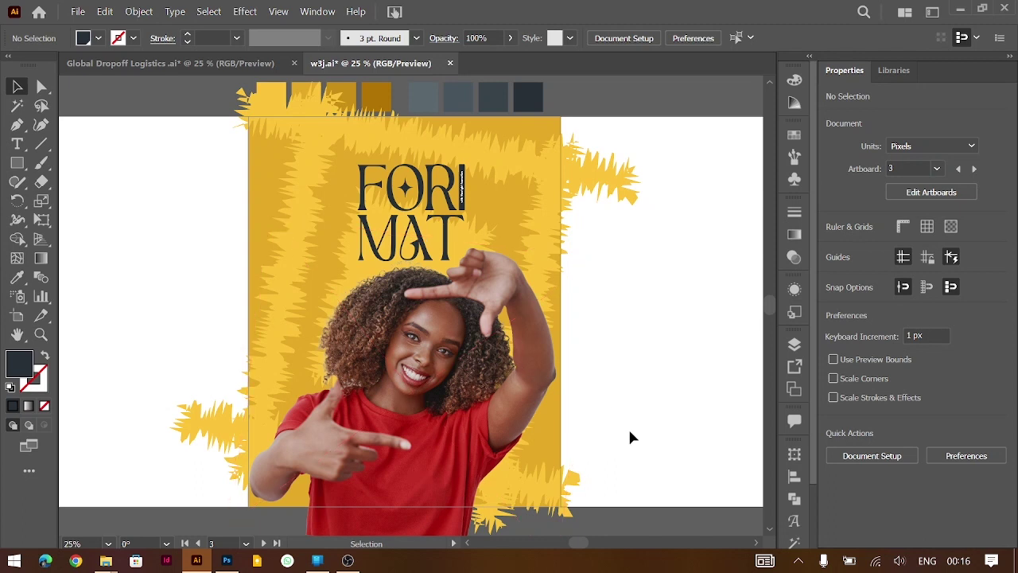
Move the FOR MAT title group a little higher on the poster.
key(ctrl+=)
scroll(up, 3)
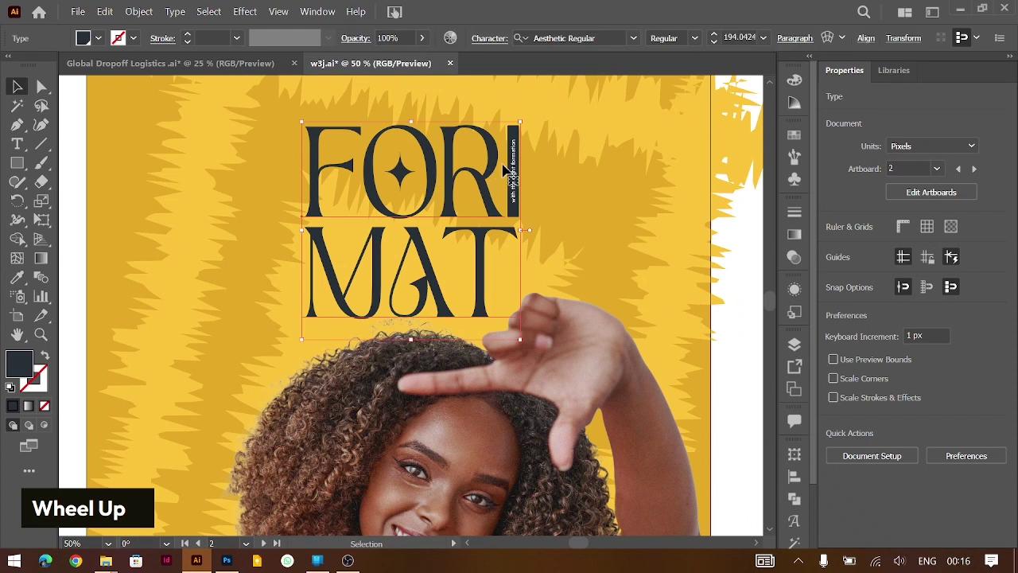
scroll(down, 3)
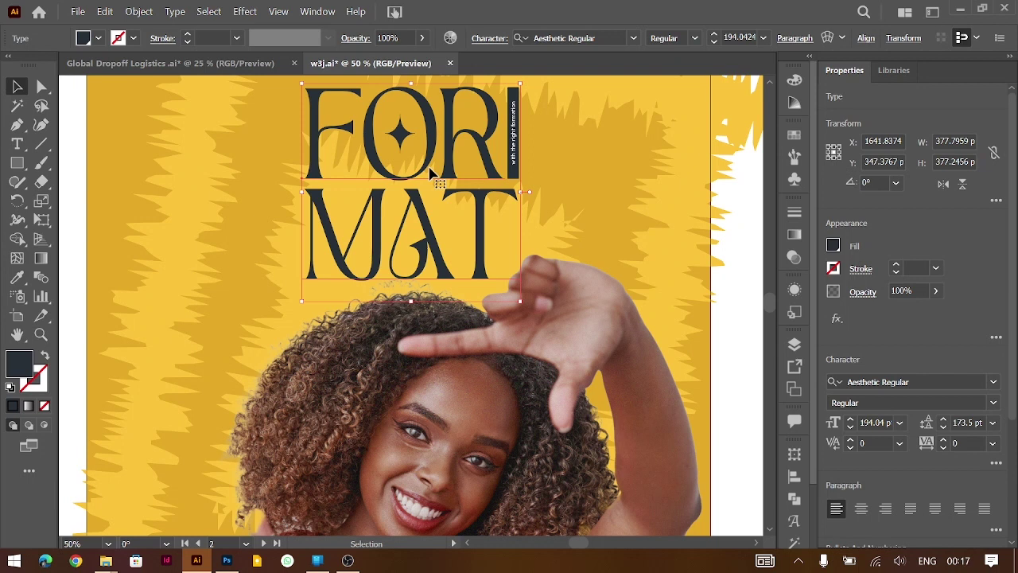
Draw a wide dark caption rectangle across the woman's red shirt.
scroll(down, 3)
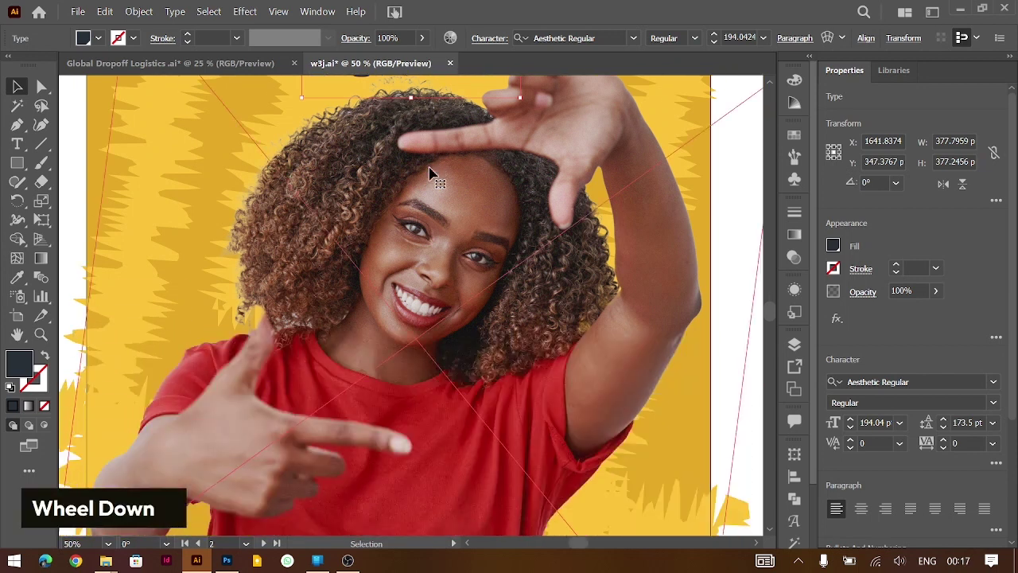
key(ctrl+-)
scroll(down, 3)
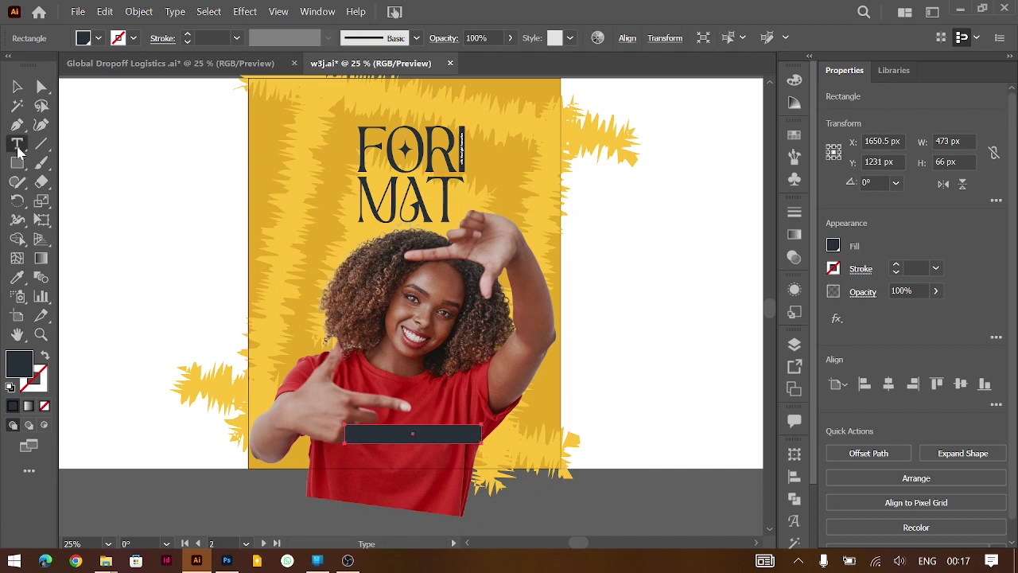
Enter the white caption 'Understanding the purpose, format and expectations of mastermind', broken onto two lines.
text(under)
text(standing the pu)
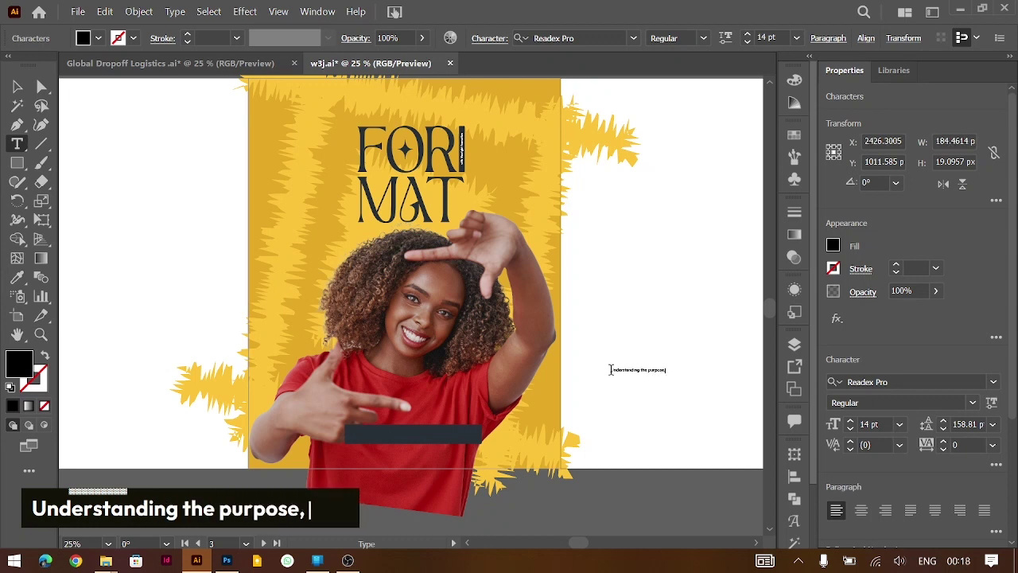
text(rp)
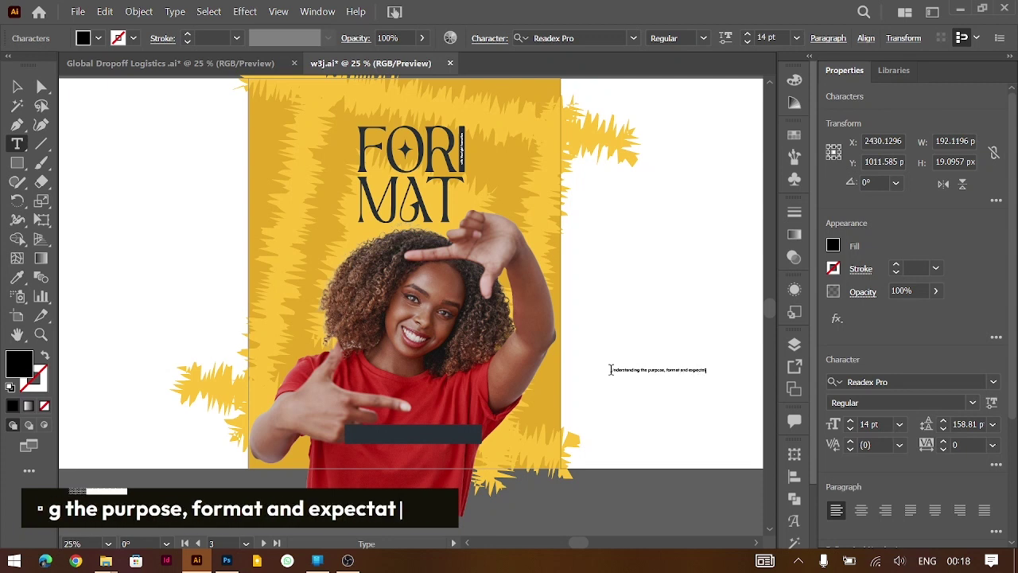
text(g the purpose, format c expectations)
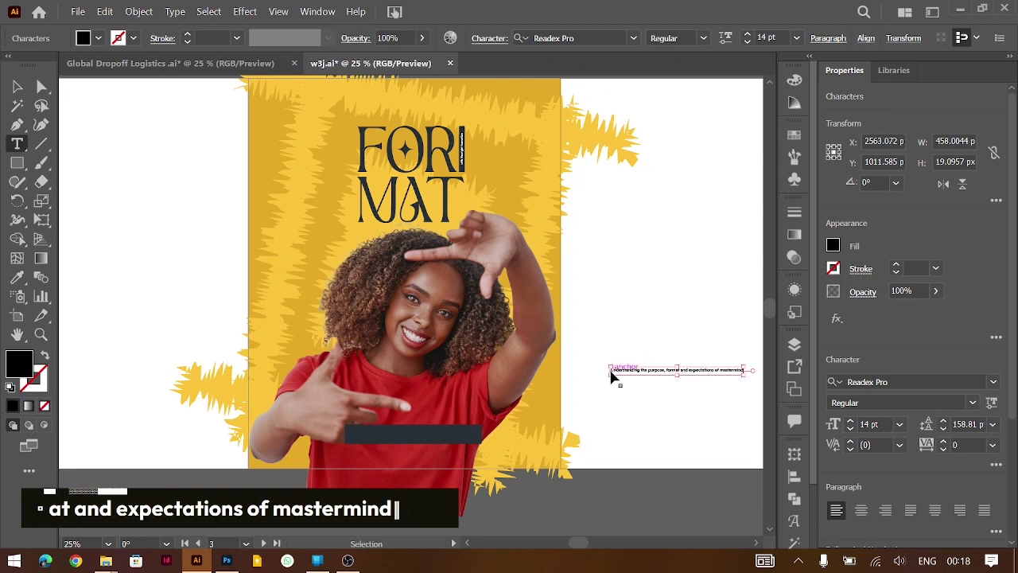
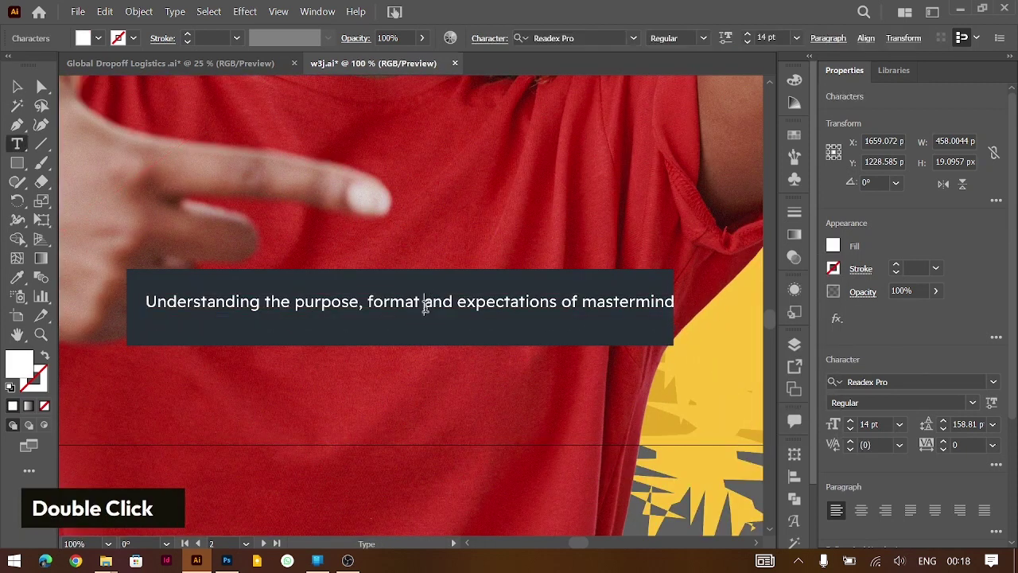
key(Return)
key(ctrl+a)
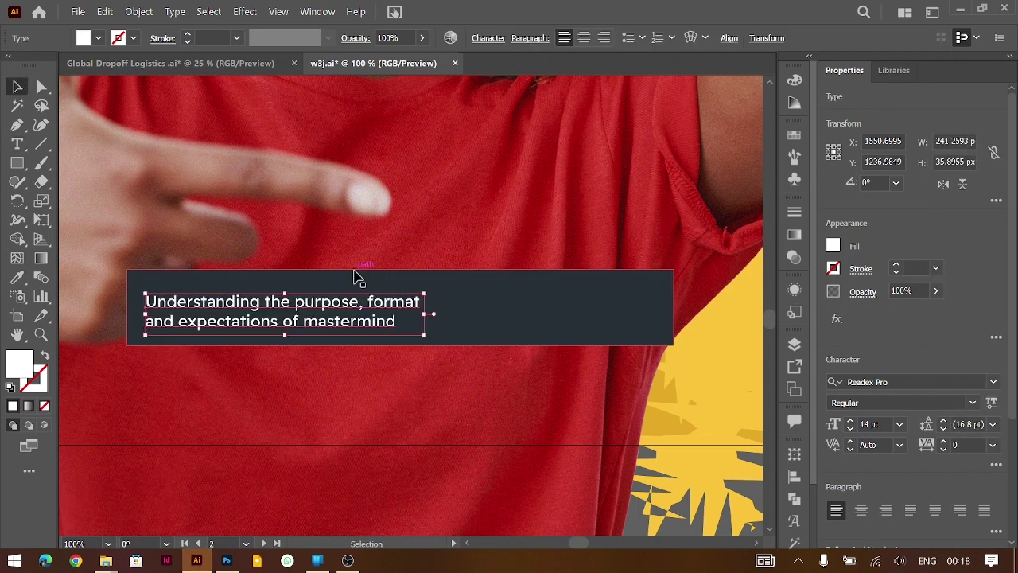
Center-align the caption lines and nudge the caption into position within the dark bar.
key(ctrl+shift+c)
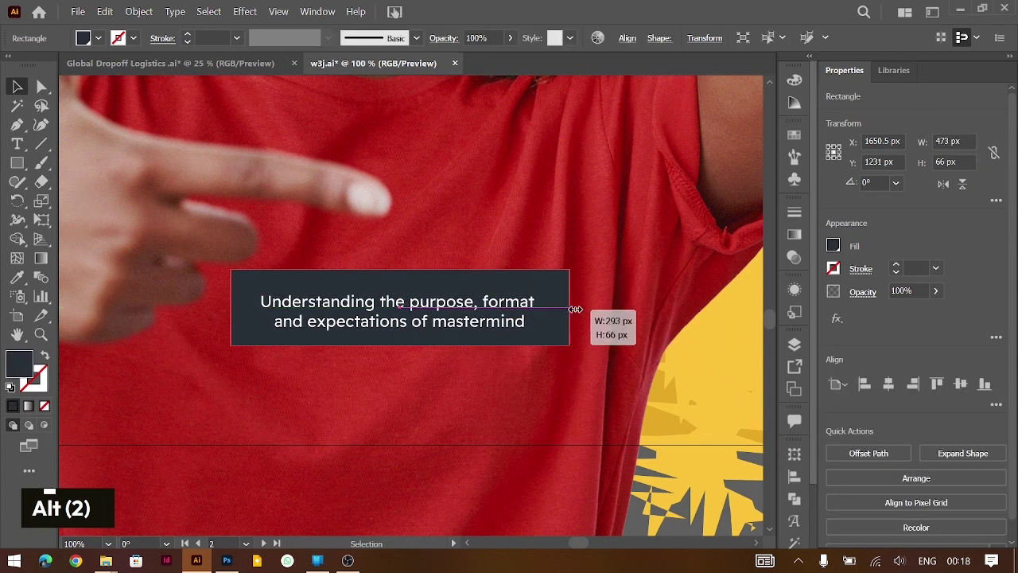
key(Down)
key(Down)
key(Down)
key(Up)
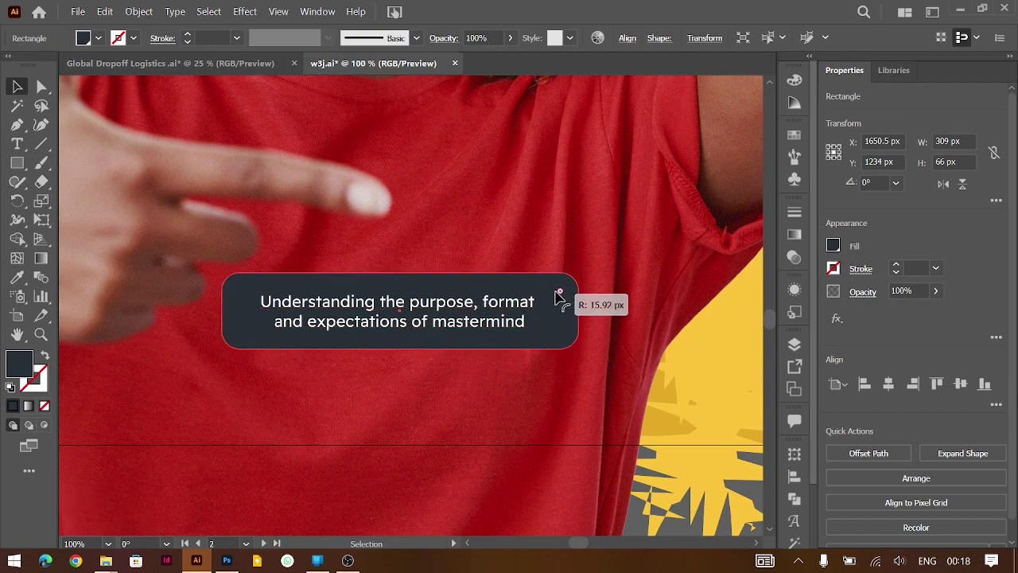
Zoom out and move the snug caption box up beside the FOR MAT title.
key(ctrl+-)
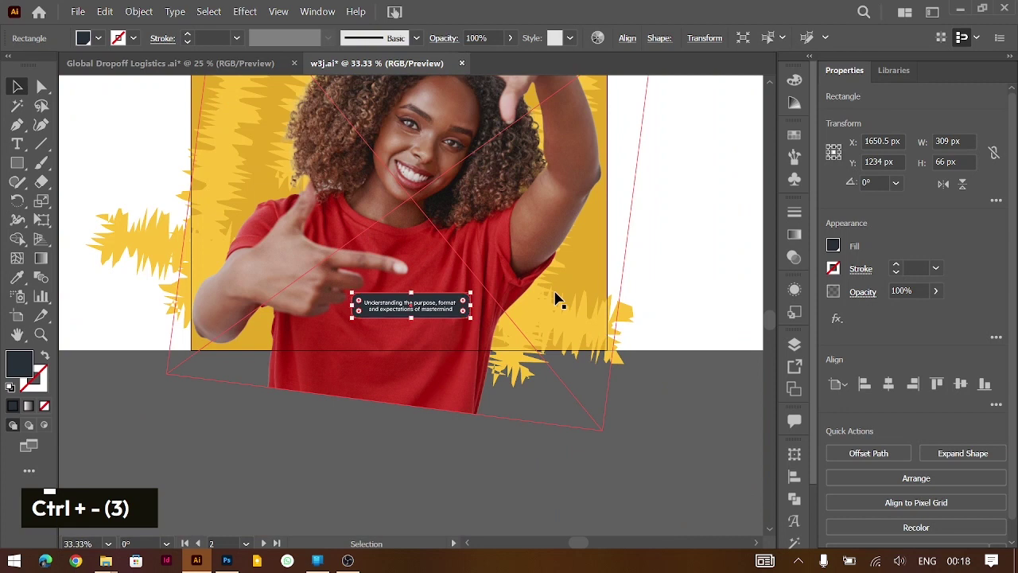
key(ctrl+=)
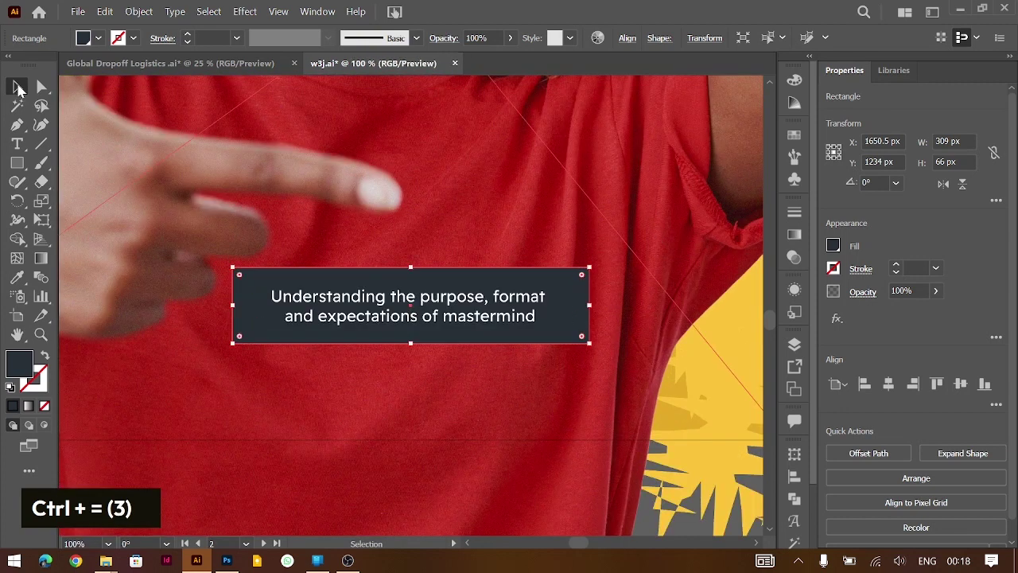
key(ctrl+-)
scroll(up, 3)
key(ctrl+-)
scroll(up, 3)
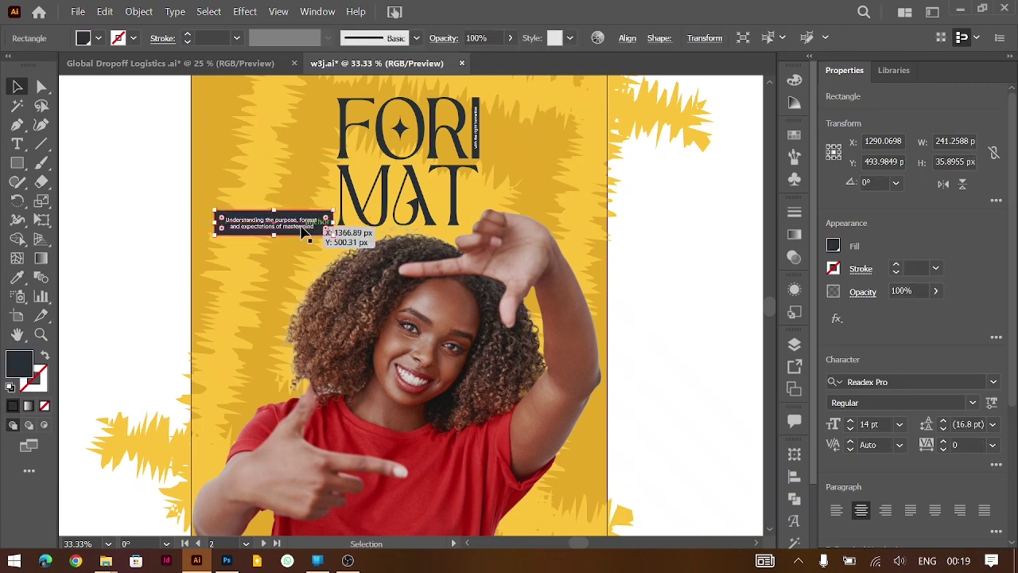
Select the caption box with its text and nudge it down into place near the woman's hair.
key(ctrl+=)
key(ctrl+=)
key(ctrl+=)
key(ctrl+-)
click(390, 303)
key(shift+Down)
key(shift+Down)
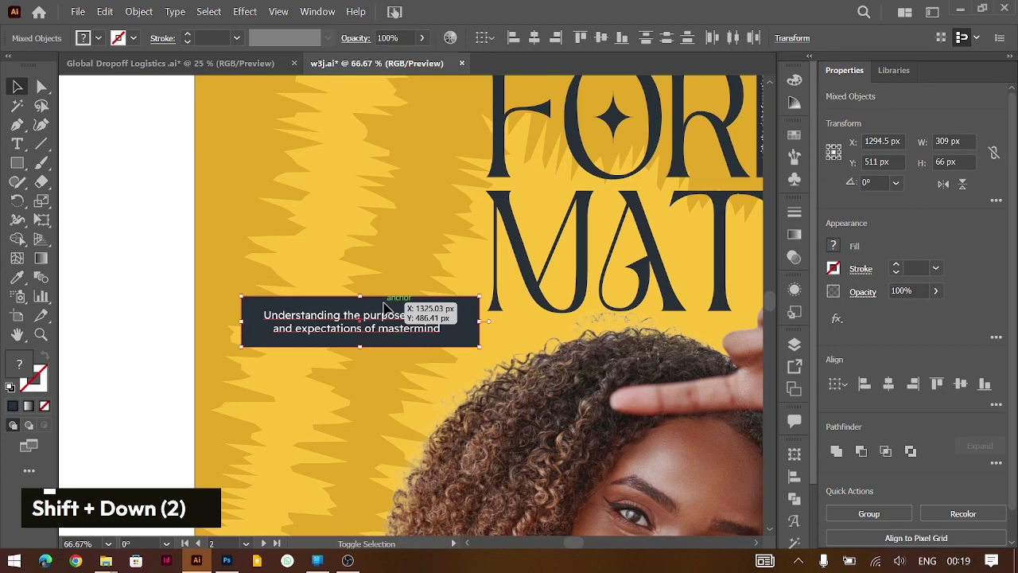
key(ctrl+=)
key(ctrl+=)
Pull a speech-bubble tail from an added anchor point and apply a subtle Roughen effect to the edges.
key(p)
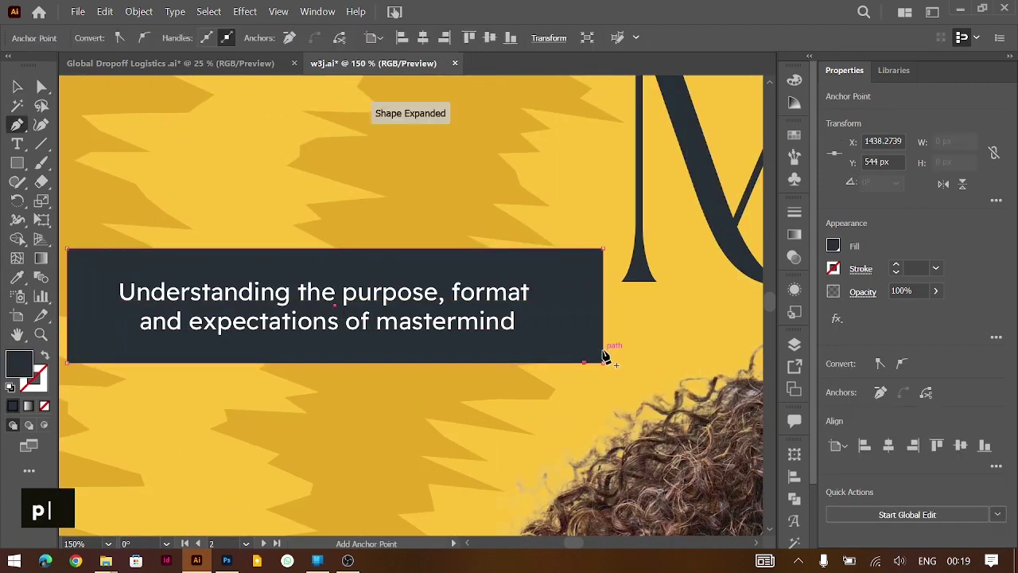
text(a)
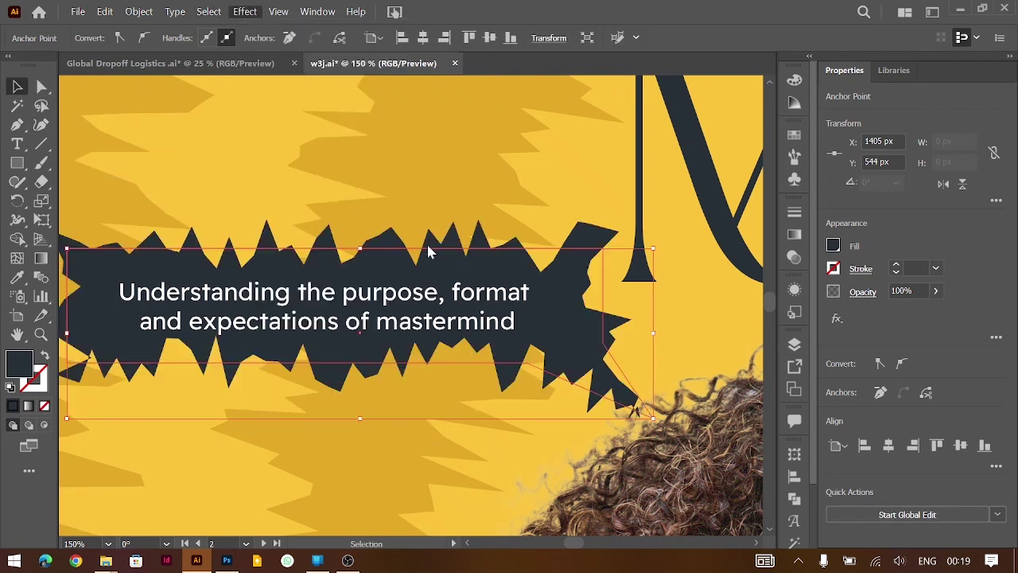
key(a)
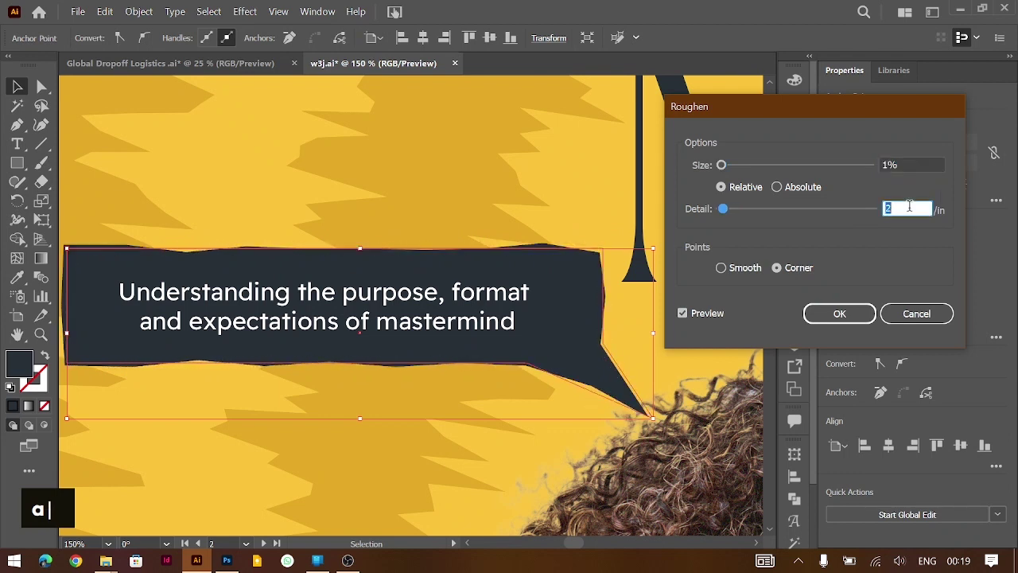
key(Return)
key(ctrl+-)
key(ctrl+-)
key(ctrl+-)
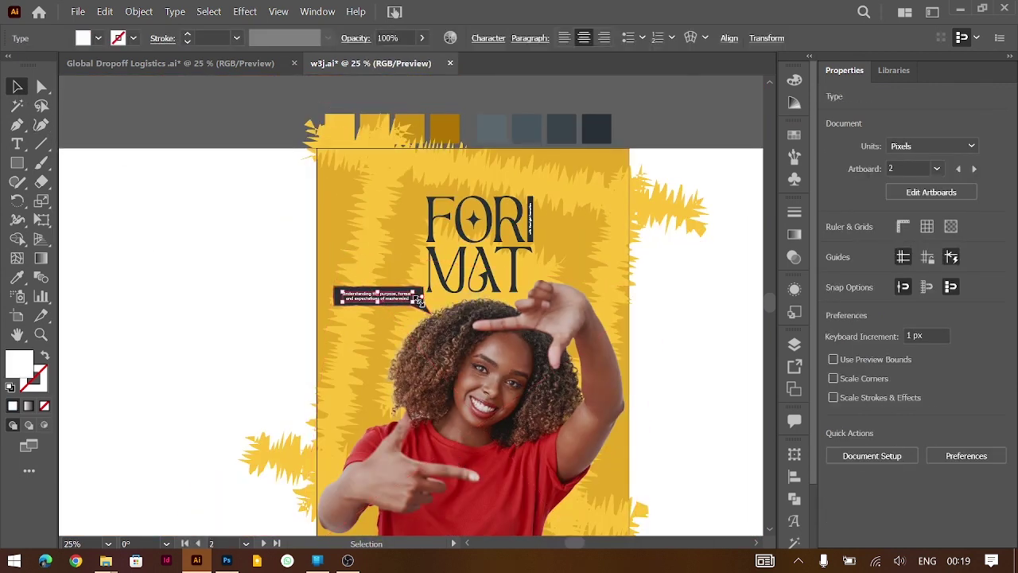
Nudge the speech bubble down and left, then zoom in on it.
click(427, 306)
key(shift+Down)
key(shift+Left)
key(shift+Left)
key(ctrl+=)
key(ctrl+=)
key(ctrl+=)
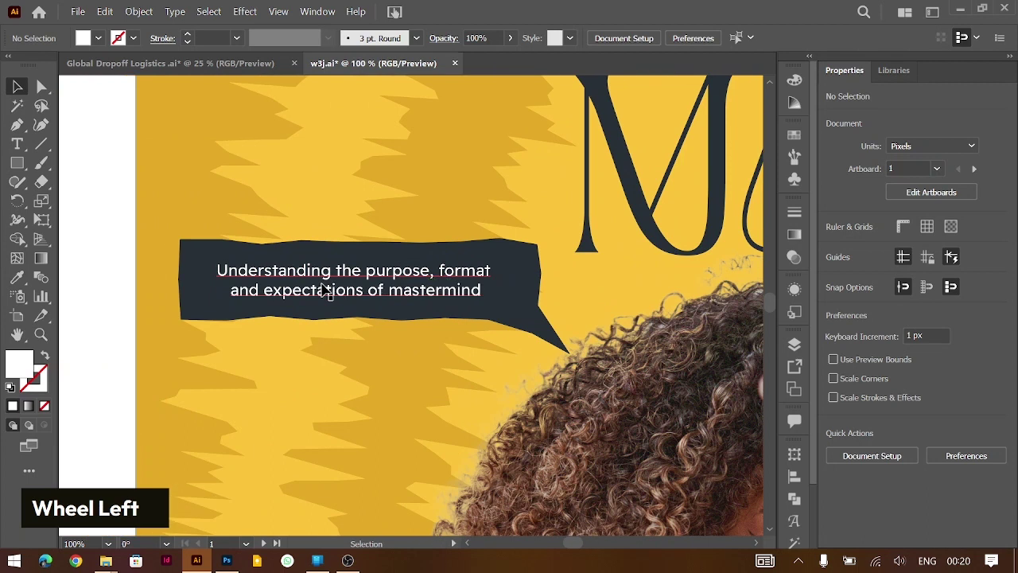
Rewrap the caption text onto four lines with added line breaks.
double_click(385, 273)
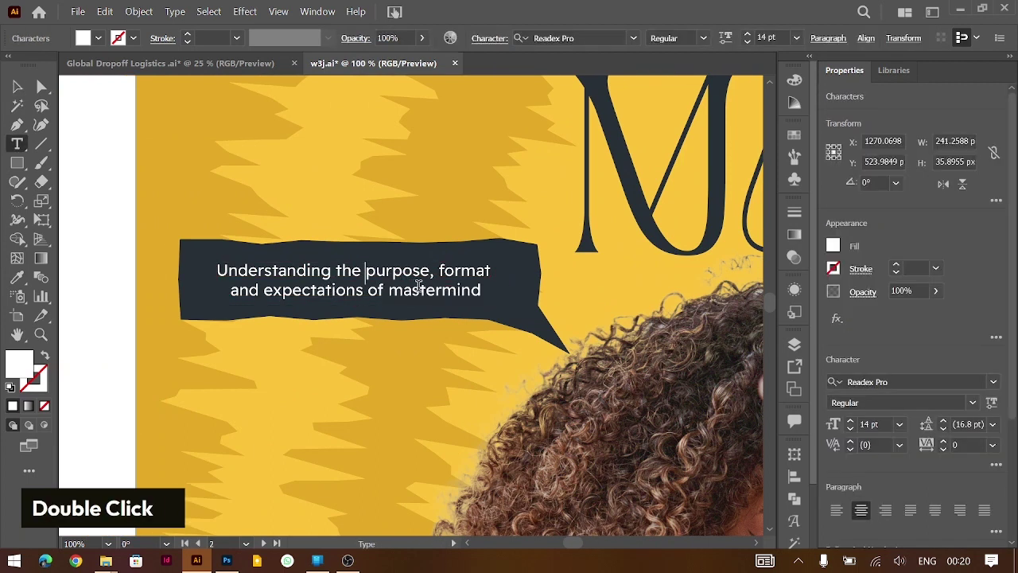
key(Return)
key(ctrl+Right)
key(ctrl+Right)
key(ctrl+Right)
key(ctrl+Right)
key(Return)
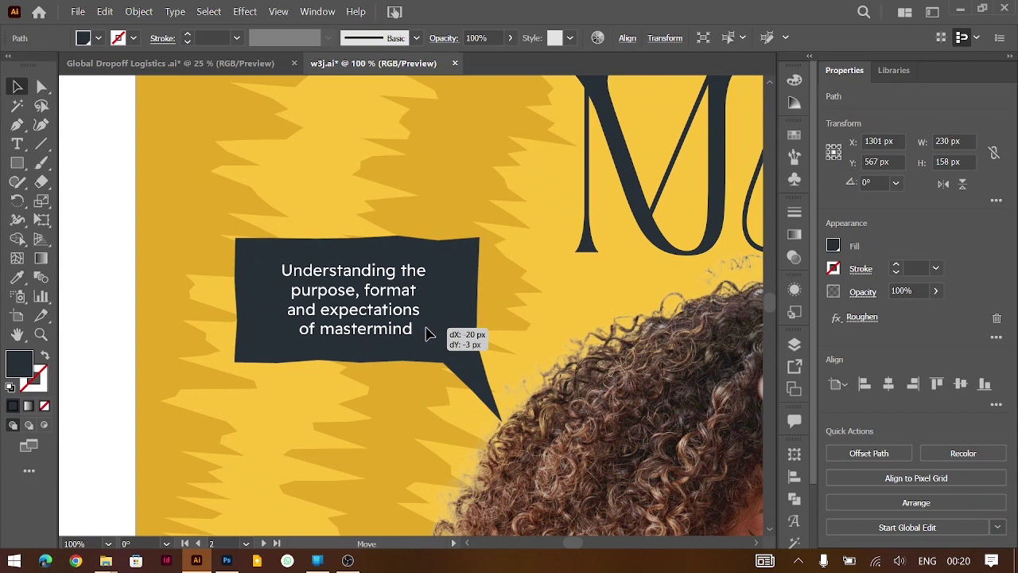
key(Down)
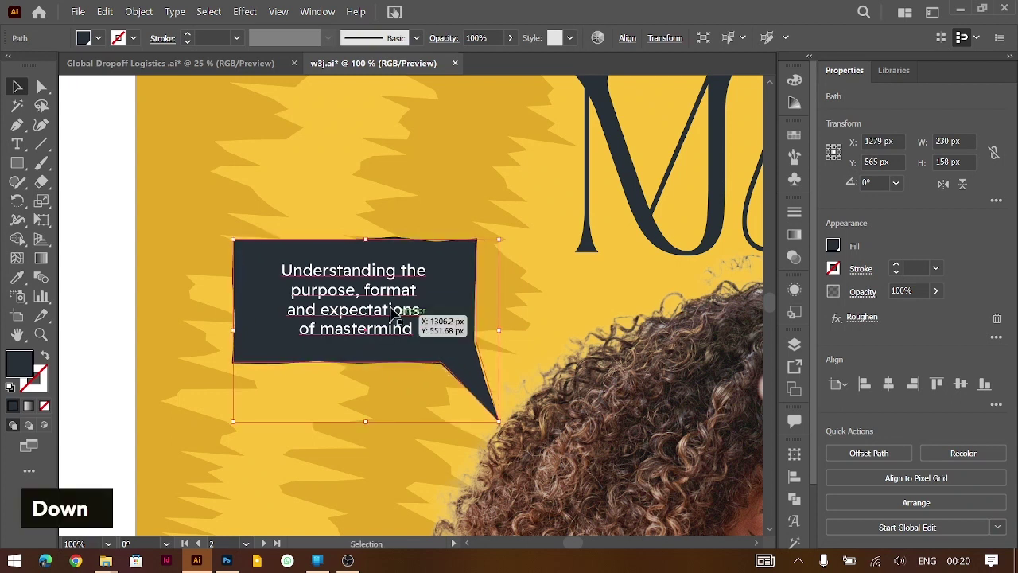
Narrow the bubble around the caption and nudge it right beside the woman's hair, below the title.
key(ctrl+-)
key(ctrl+-)
key(Right)
key(Right)
key(Right)
key(Right)
key(ctrl+-)
key(ctrl+-)
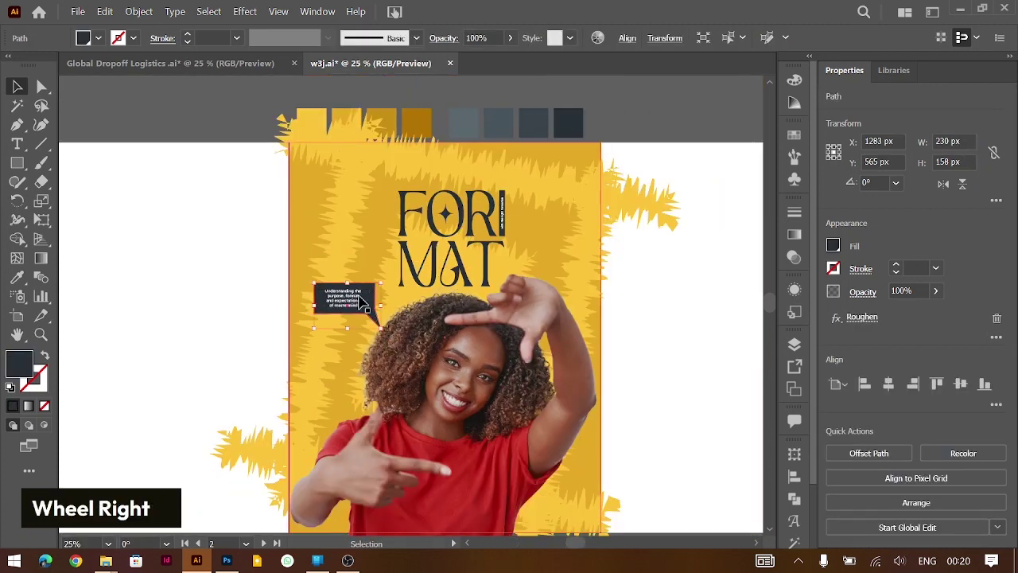
scroll(down, 3)
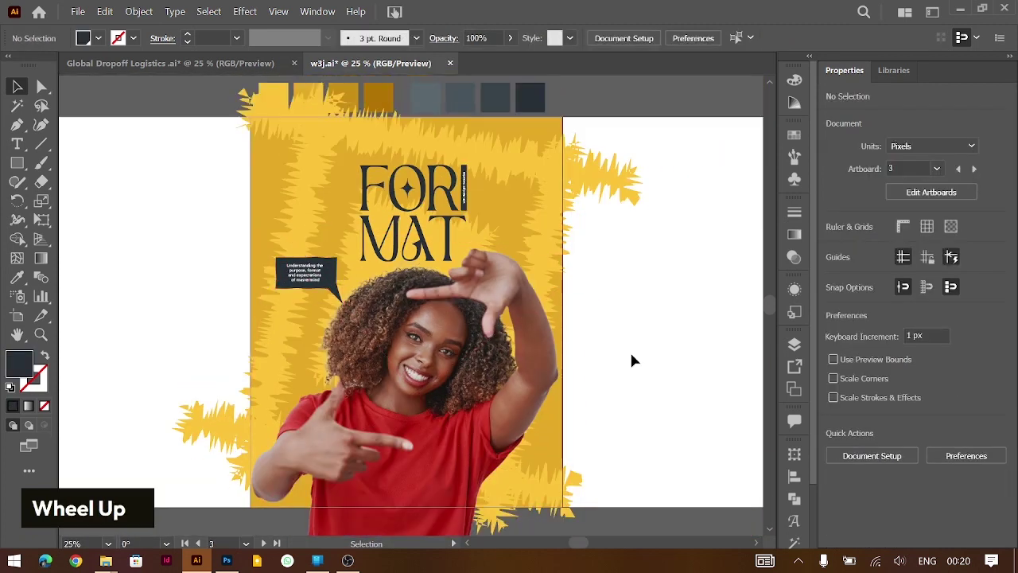
Select the yellow roughened background shapes and group them for copying around the artboard.
scroll(up, 3)
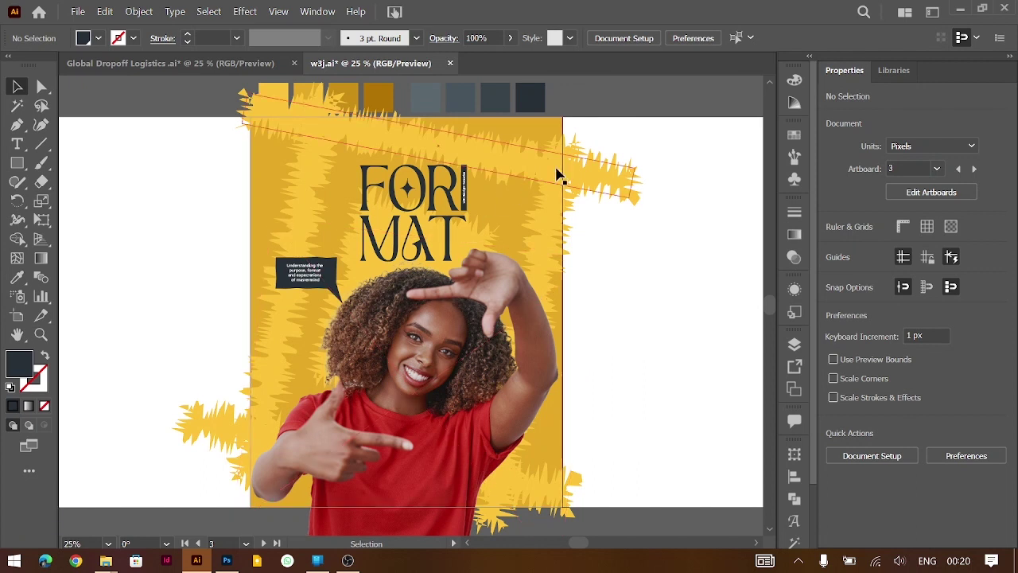
click(361, 226)
key(ctrl+g)
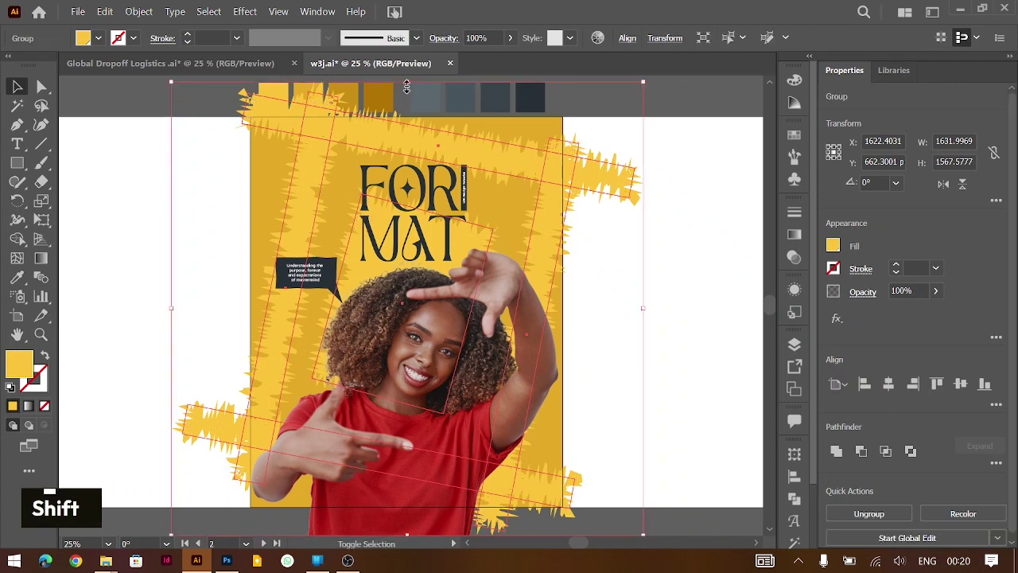
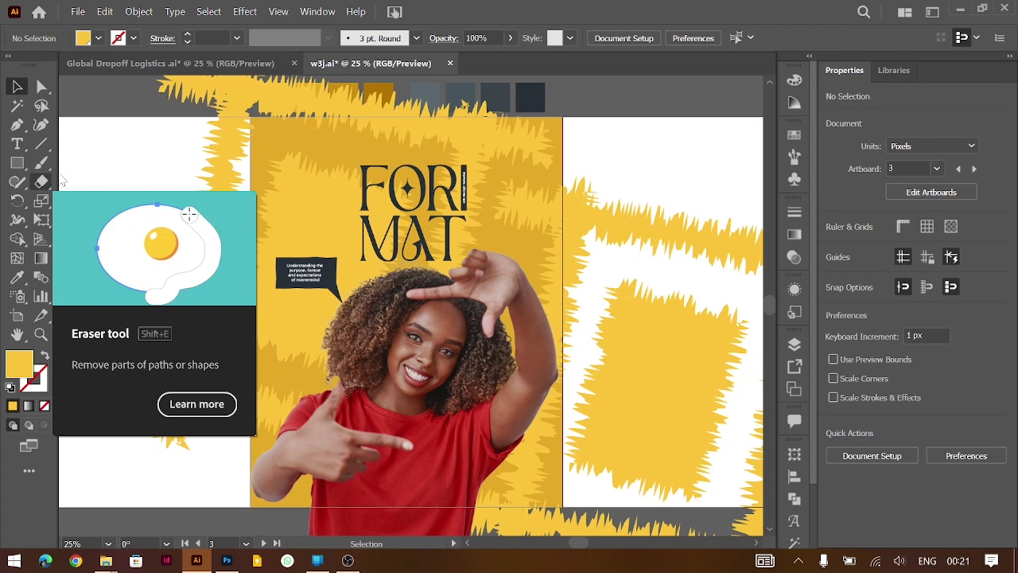
Paint a diagonal yellow brush stroke left of the title, sampling the poster yellow with the Eyedropper.
right_click(50, 128)
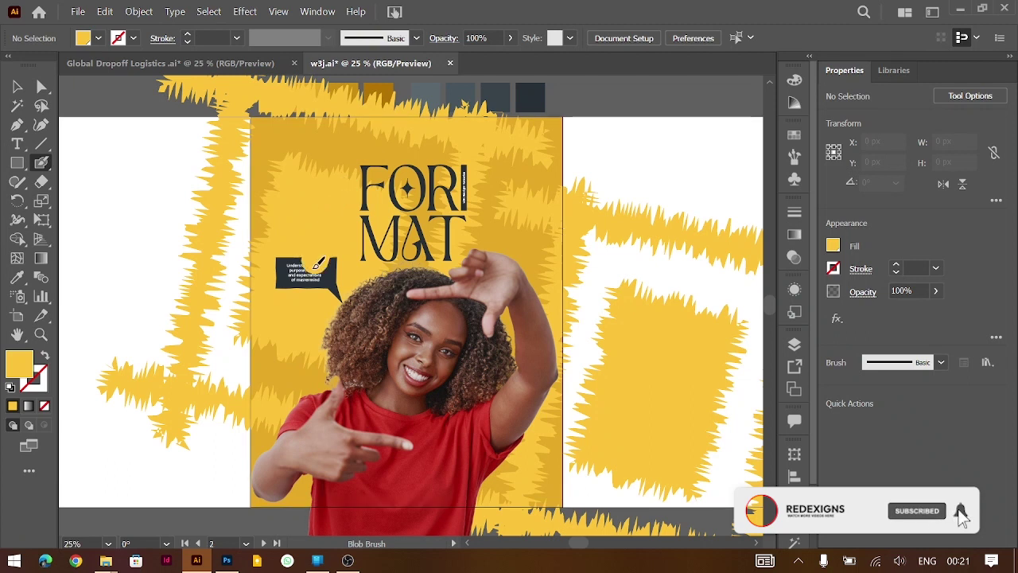
text(v)
text(i)
scroll(up, 3)
text(vi)
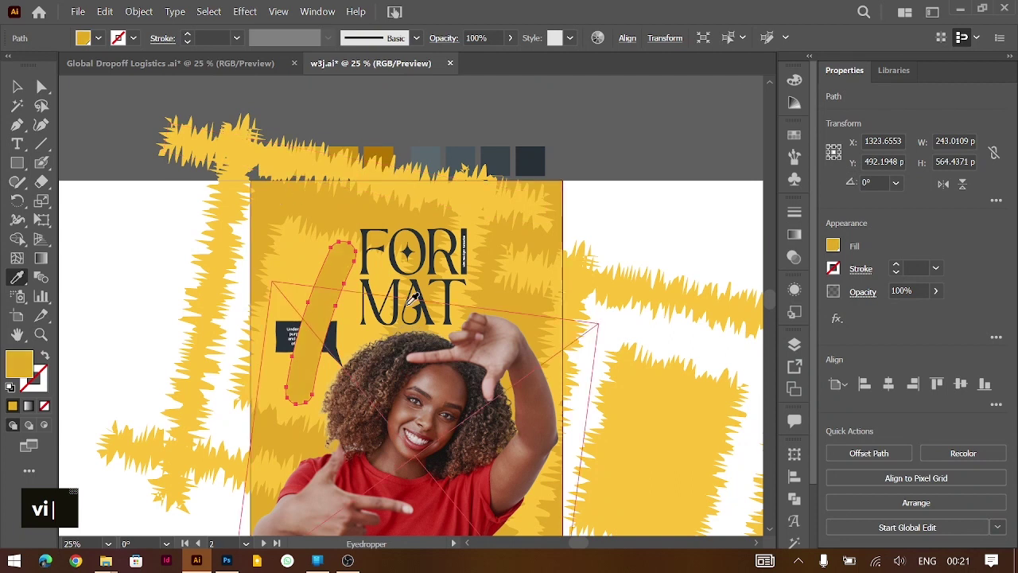
text(v)
Send the stroke behind the speech bubble and set its blending mode to Soft Light.
key(ctrl+[)
key(ctrl+[)
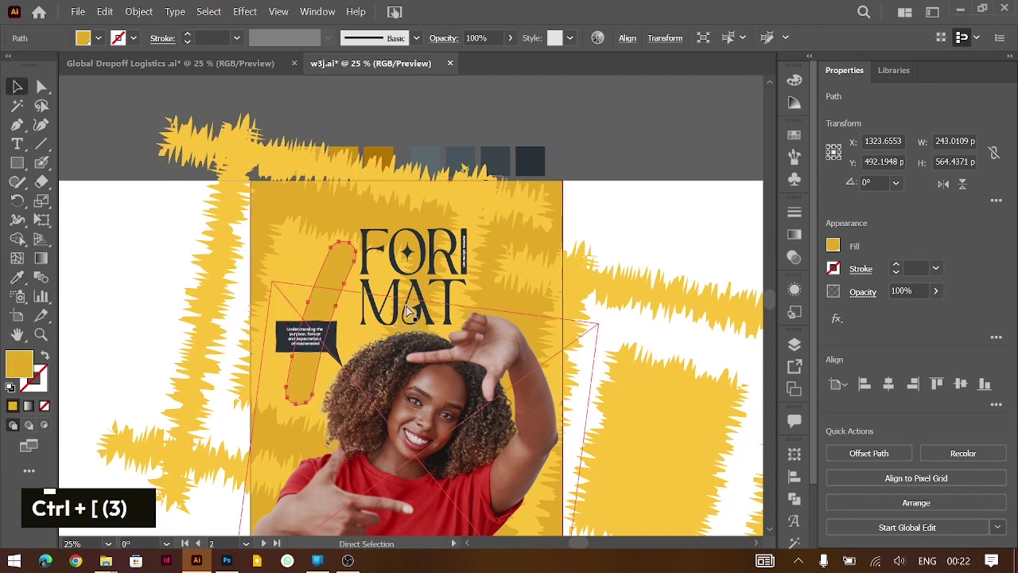
key(ctrl+[)
key(ctrl+[)
key(shift+Down)
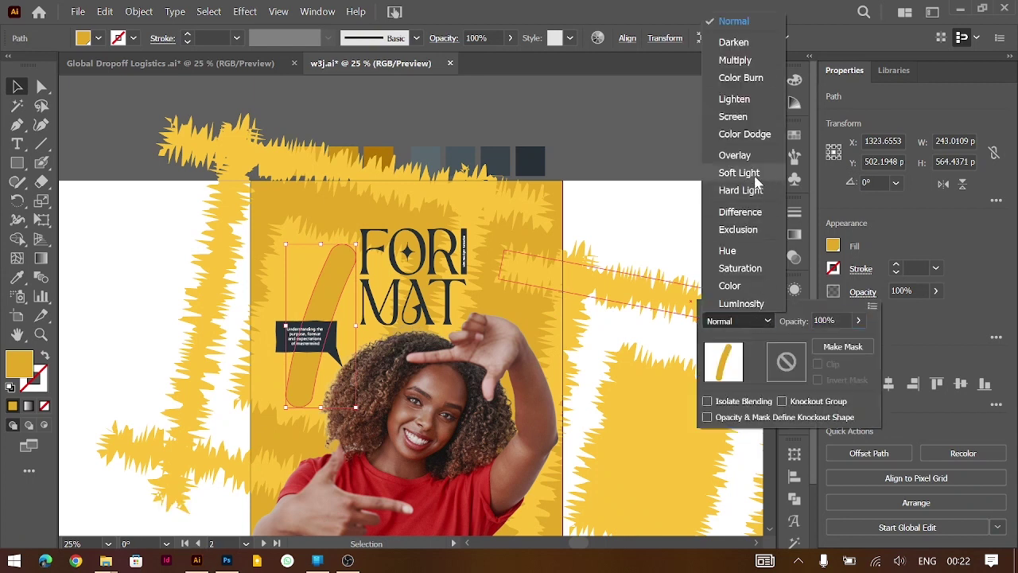
double_click(659, 128)
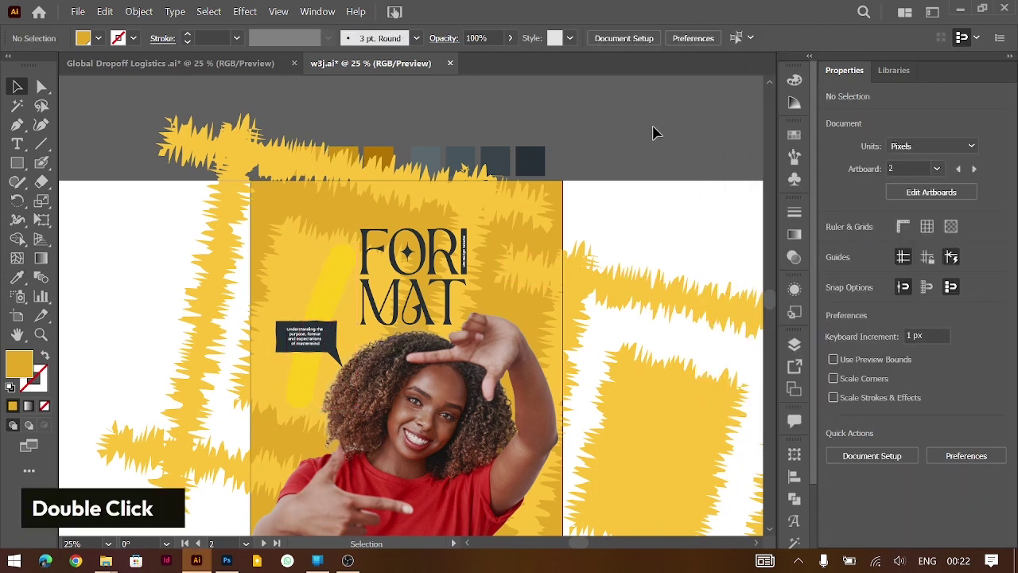
click(502, 206)
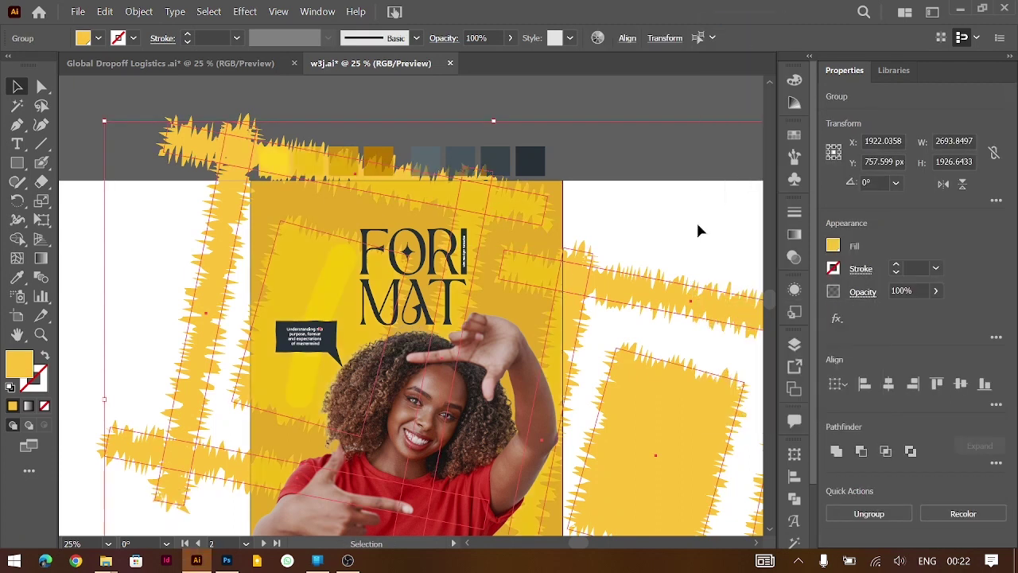
scroll(down, 3)
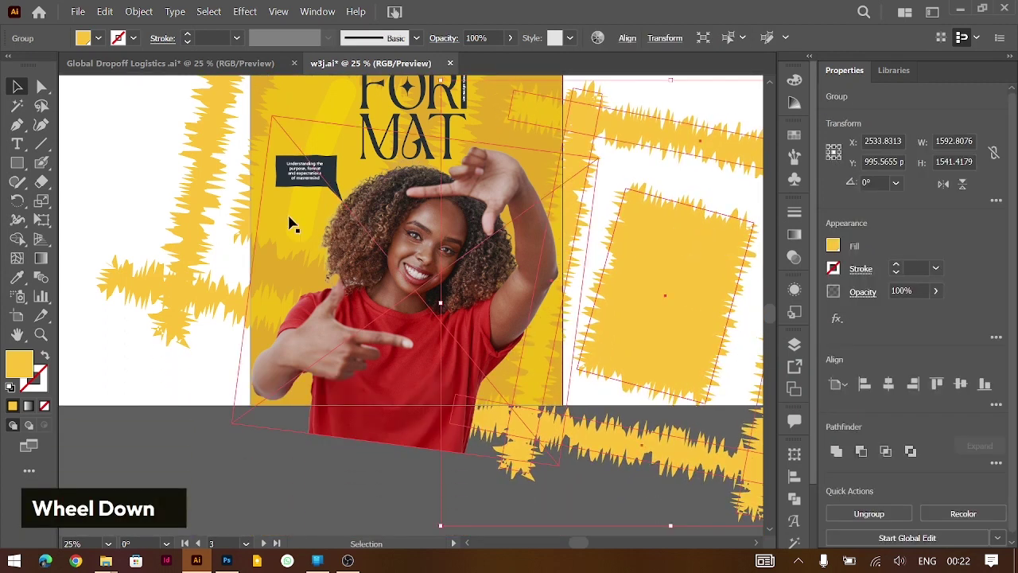
scroll(up, 3)
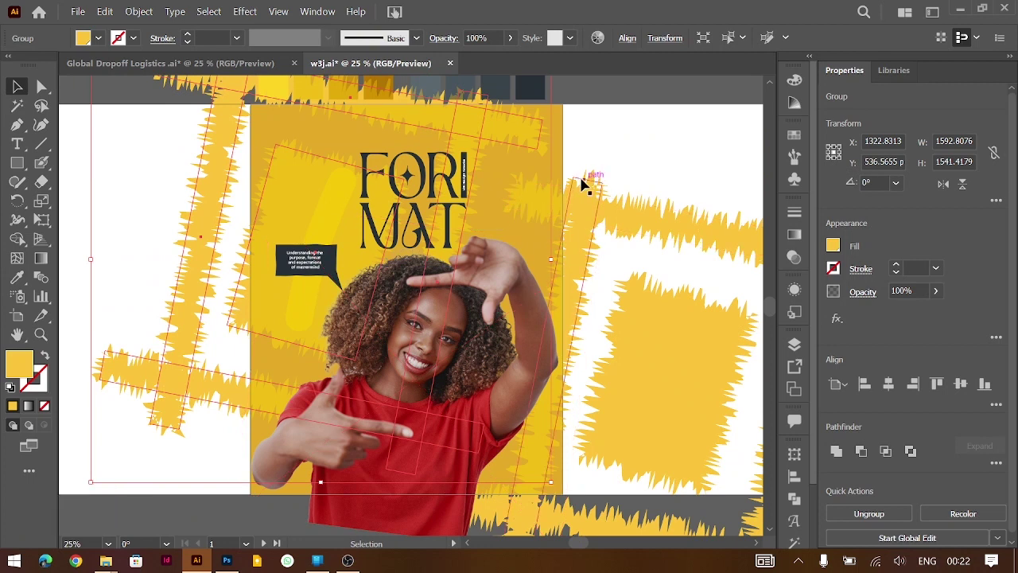